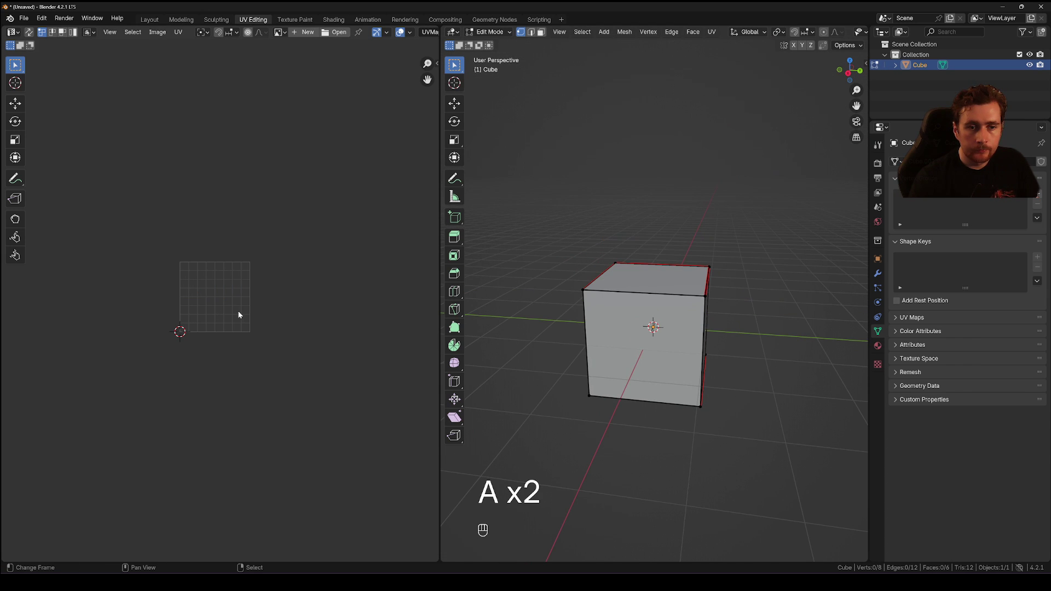
# - Unwrap the whole seamed cube into a cross-shaped UV layout and deselect the UV faces
pyautogui.press('a')
pyautogui.press('a')
pyautogui.press('u')
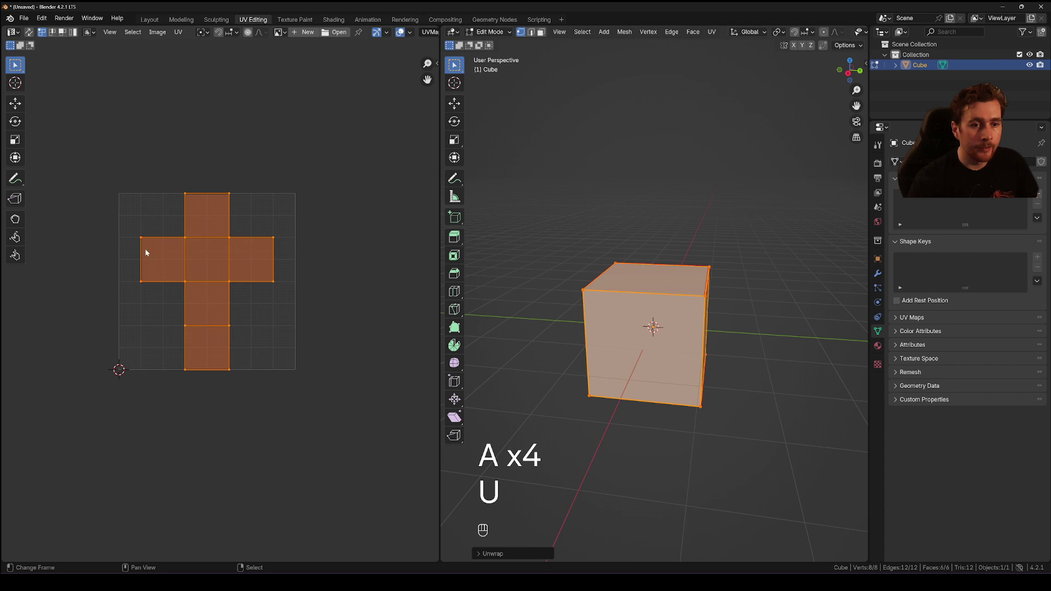
pyautogui.press('a')
pyautogui.press('a')
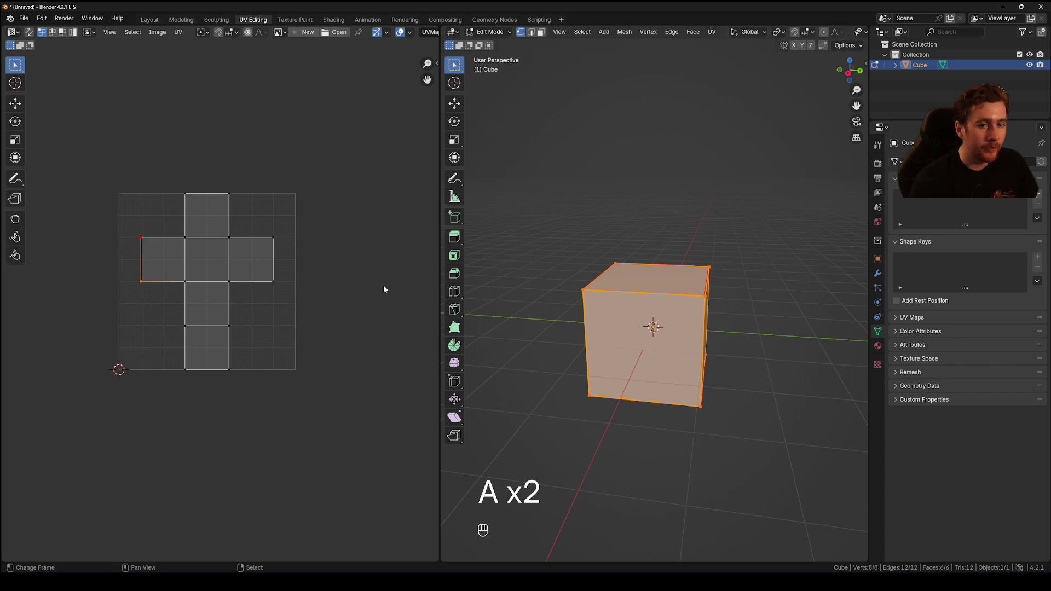
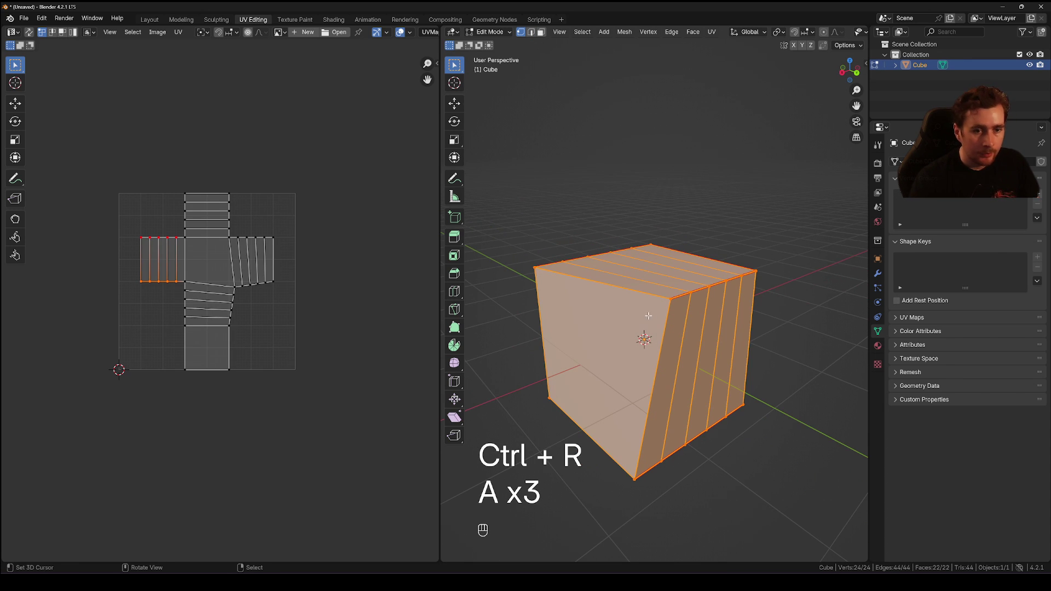
pyautogui.press('u')
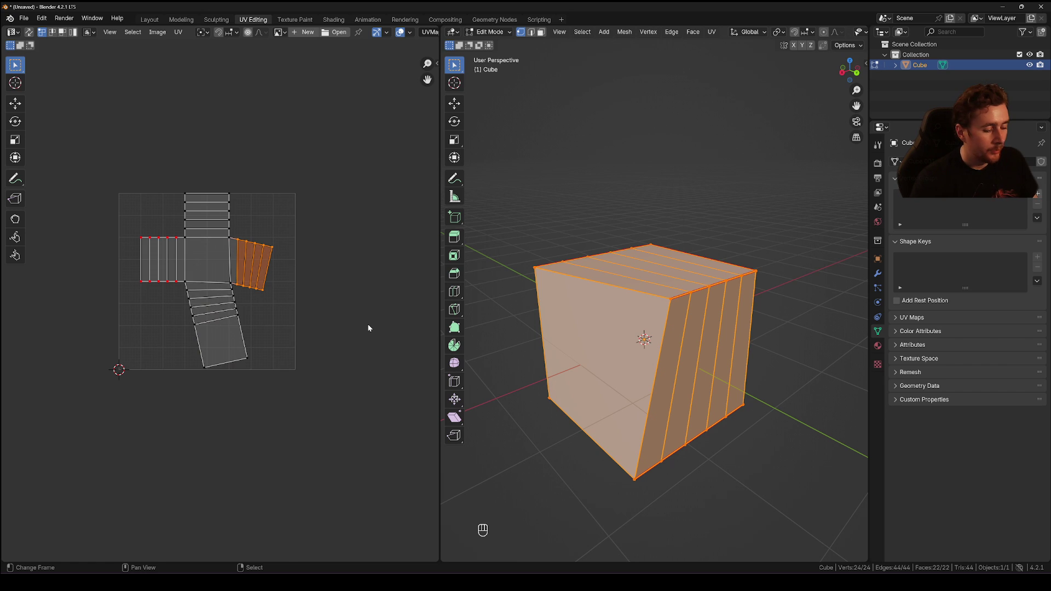
# - Undo the distorting UV changes step by step back toward the plain seamed cube
pyautogui.press('ctrl+z')
pyautogui.press('ctrl+z')
pyautogui.press('ctrl+z')
pyautogui.press('ctrl+z')
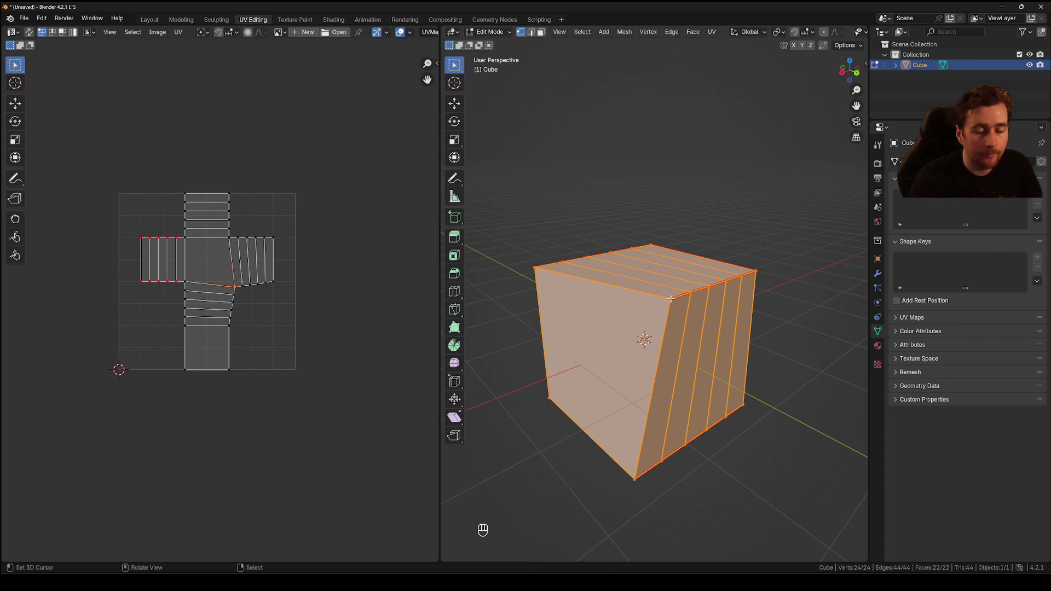
pyautogui.press('ctrl+z')
# - Undo the remaining loop cuts so the cube has no extra edge loops
pyautogui.press('ctrl+z')
pyautogui.press('ctrl+z')
pyautogui.press('ctrl+z')
pyautogui.press('ctrl+z')
pyautogui.press('ctrl+z')
# - Skew the cube by sliding one top edge along Y, then select everything for unwrapping
pyautogui.press('g')
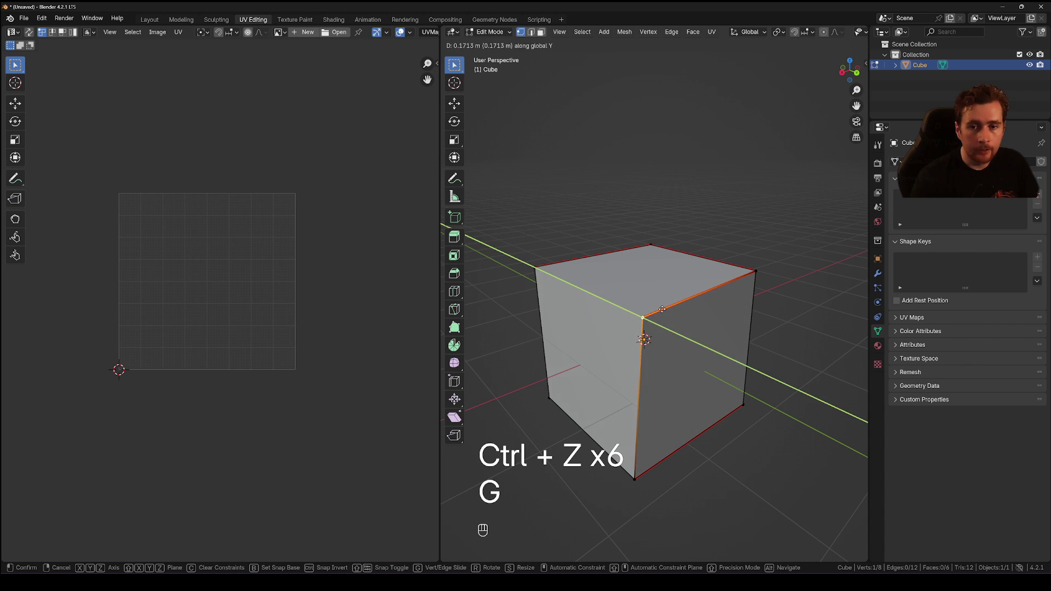
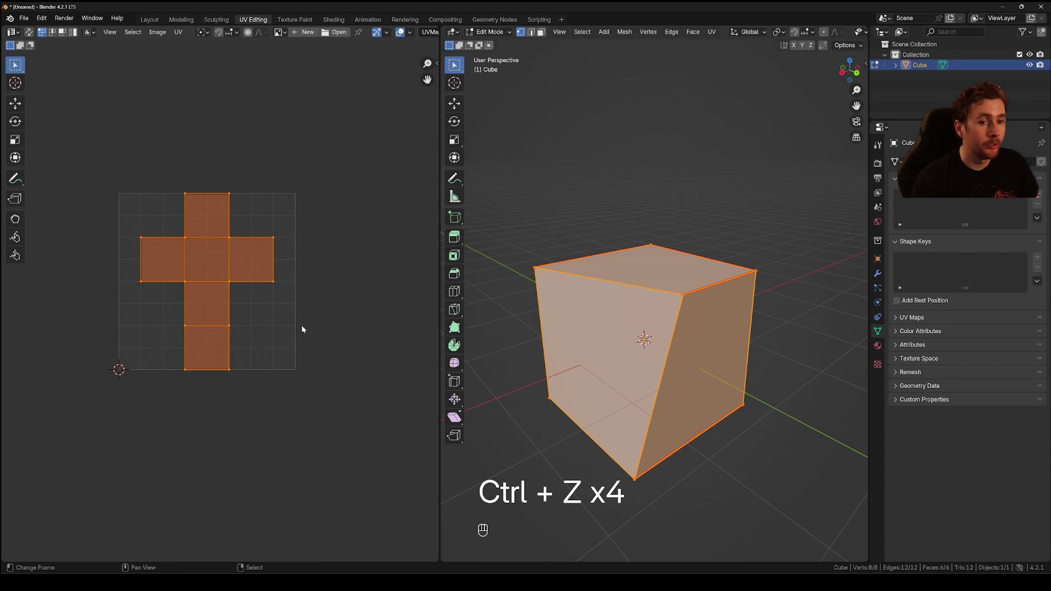
pyautogui.press('a')
pyautogui.press('a')
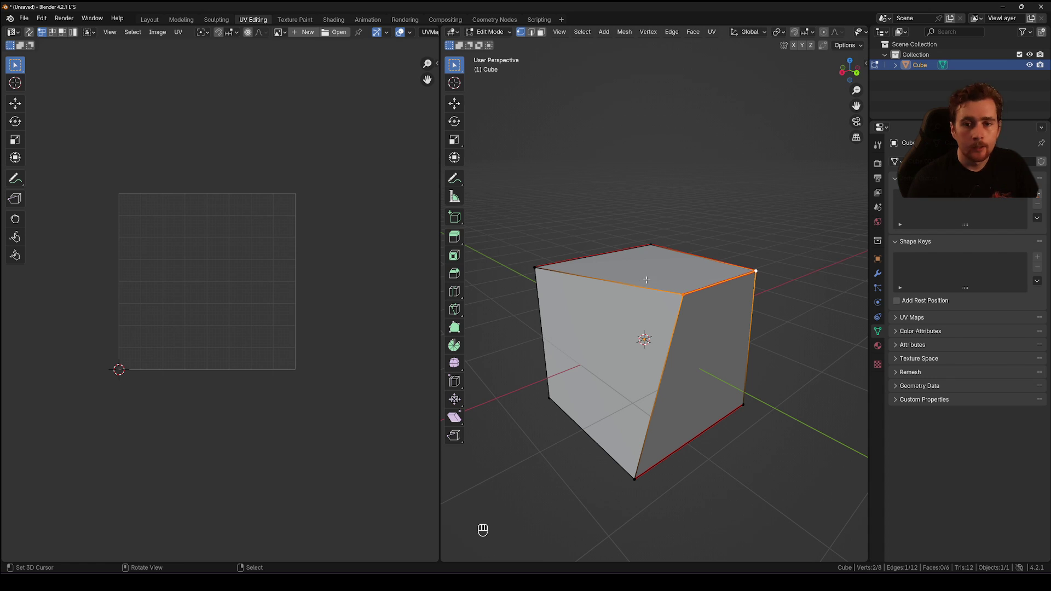
# - In Object Mode, assign a new material fed by a generated UV Grid checker image and show it in Material Preview
pyautogui.press('Tab')
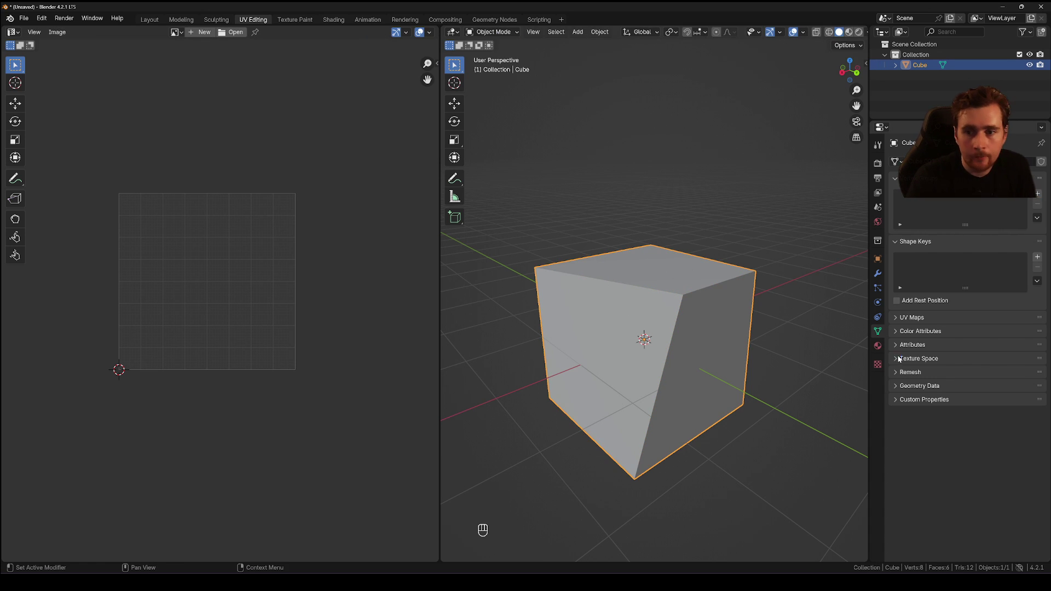
pyautogui.moveTo(938, 207); pyautogui.dragTo(434, 324)
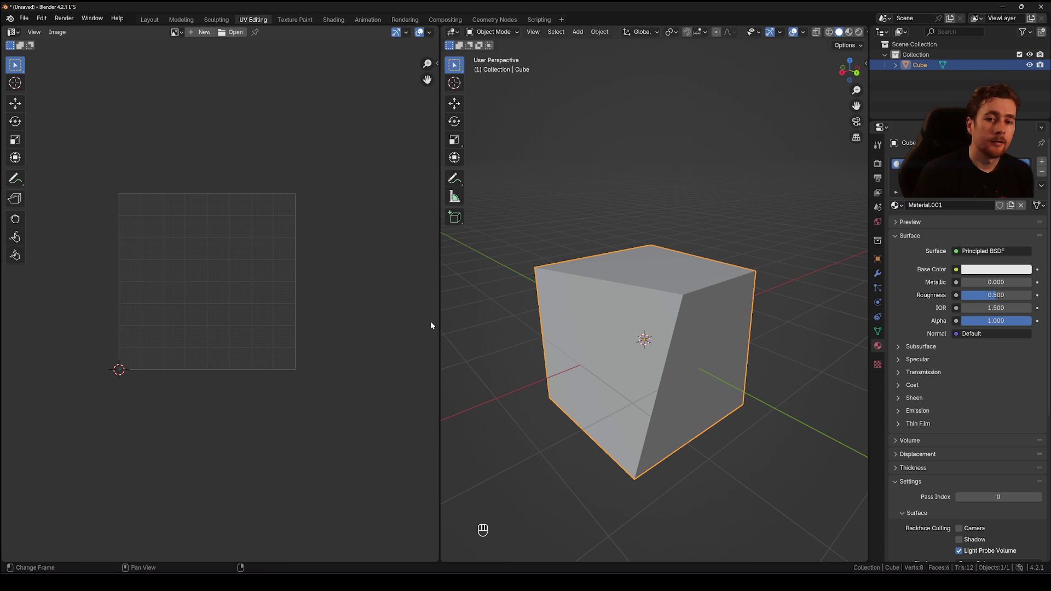
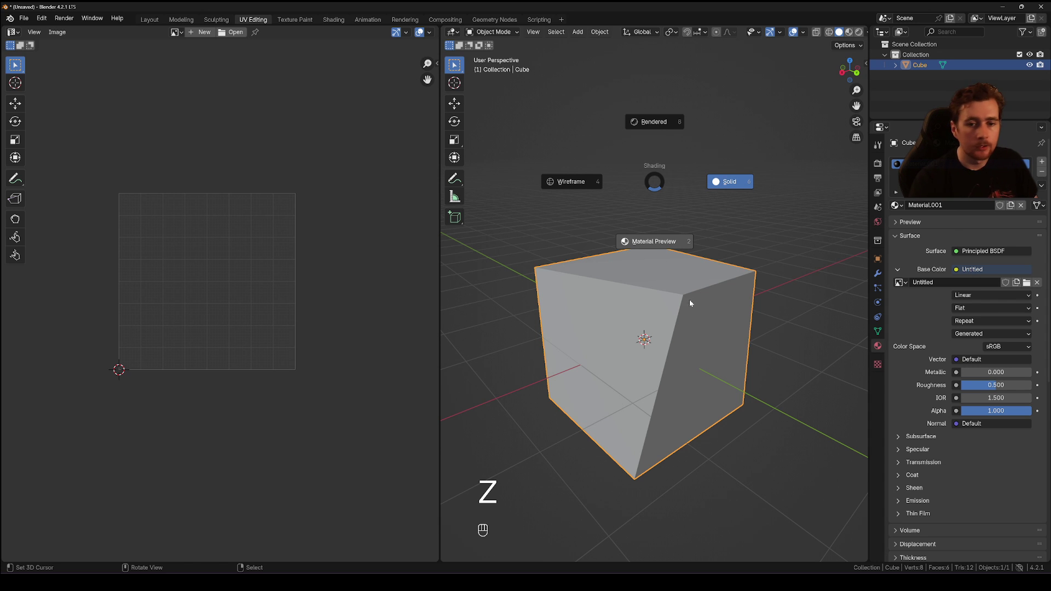
pyautogui.moveTo(646, 362); pyautogui.dragTo(657, 345)
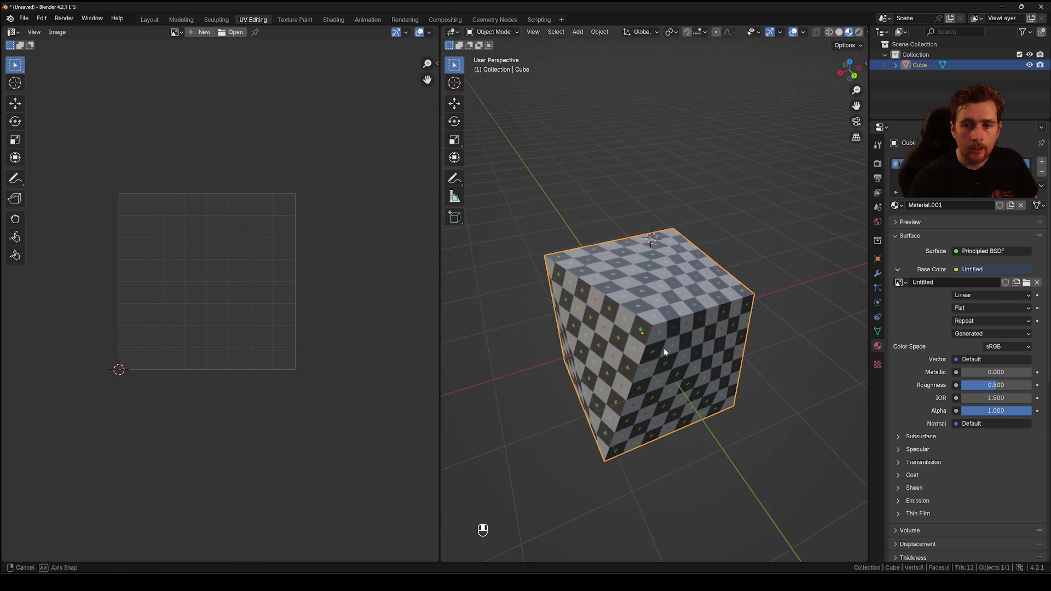
# - In Edit Mode, unwrap the skewed cube so its cross layout sits over the checker image
pyautogui.press('Tab')
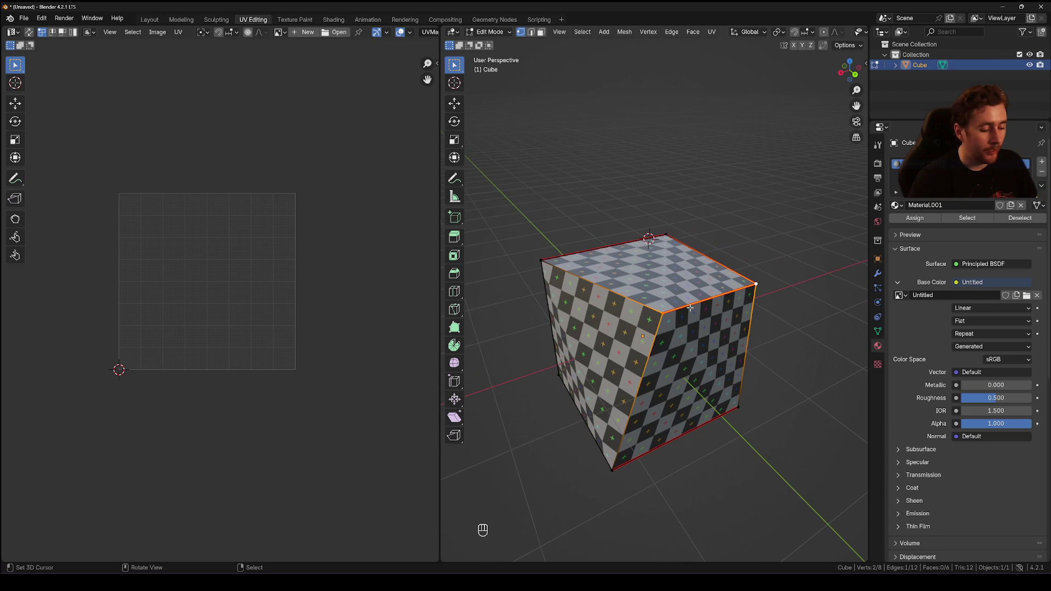
pyautogui.press('u')
pyautogui.press('a')
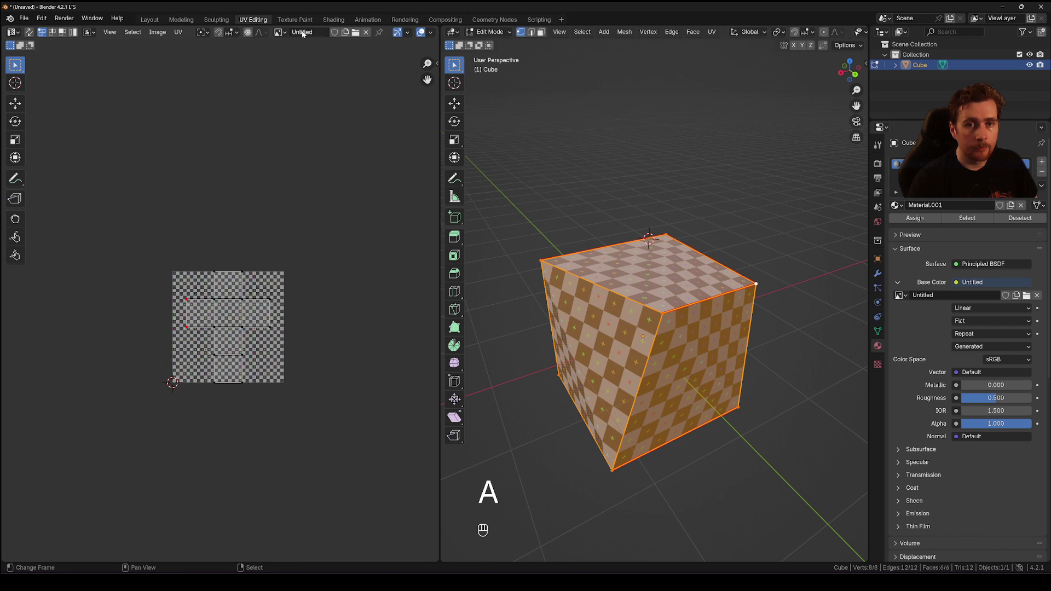
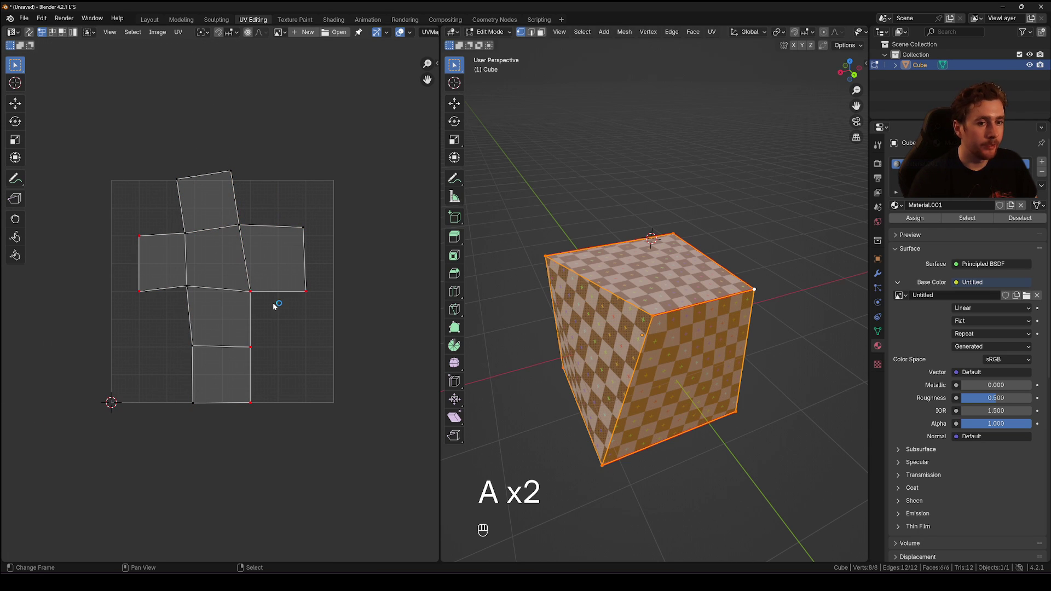
# - Revert to the straight cross layout, pin its UV vertices, and re-unwrap with the pins holding
pyautogui.press('ctrl+z')
pyautogui.press('ctrl+z')
pyautogui.press('ctrl+z')
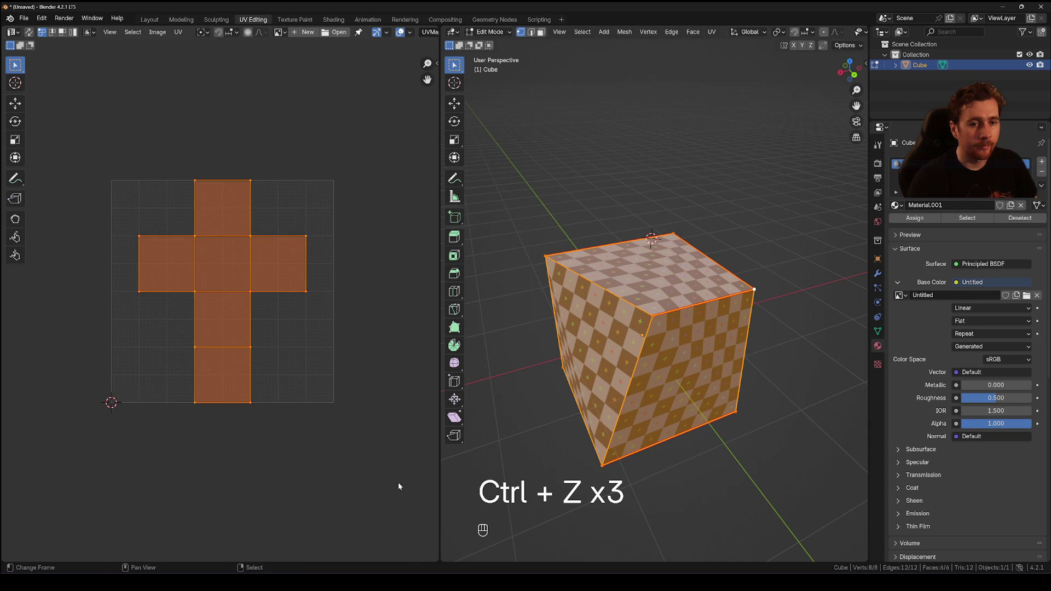
pyautogui.press('p')
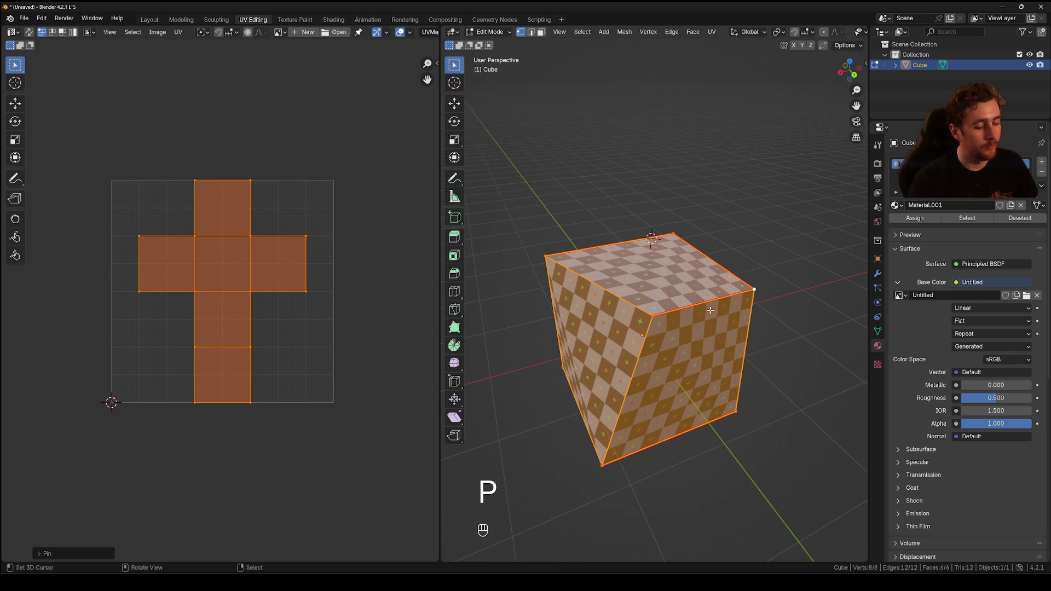
pyautogui.press('u')
pyautogui.press('a')
pyautogui.press('a')
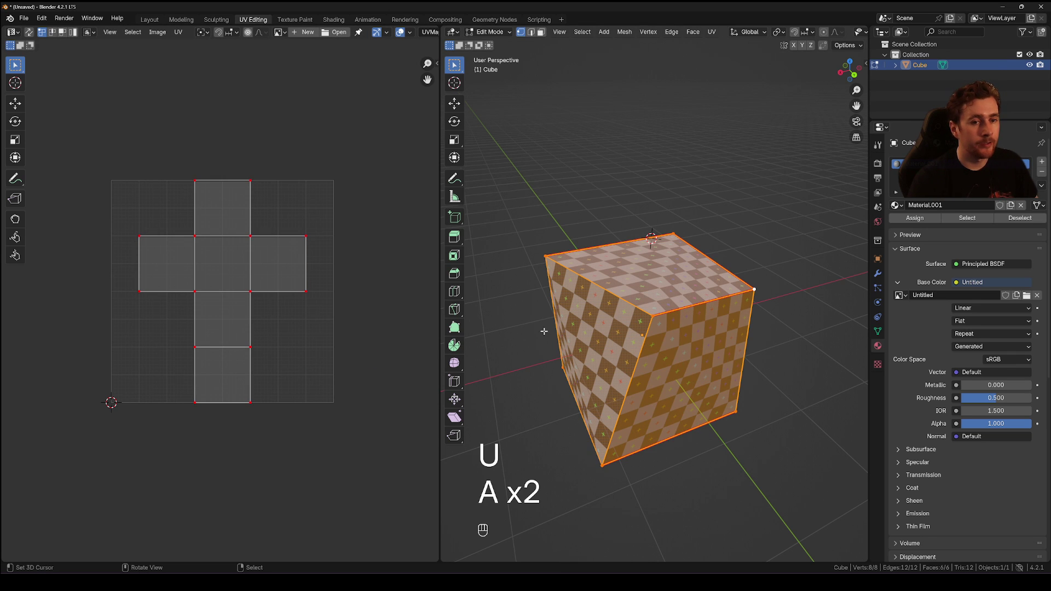
pyautogui.press('u')
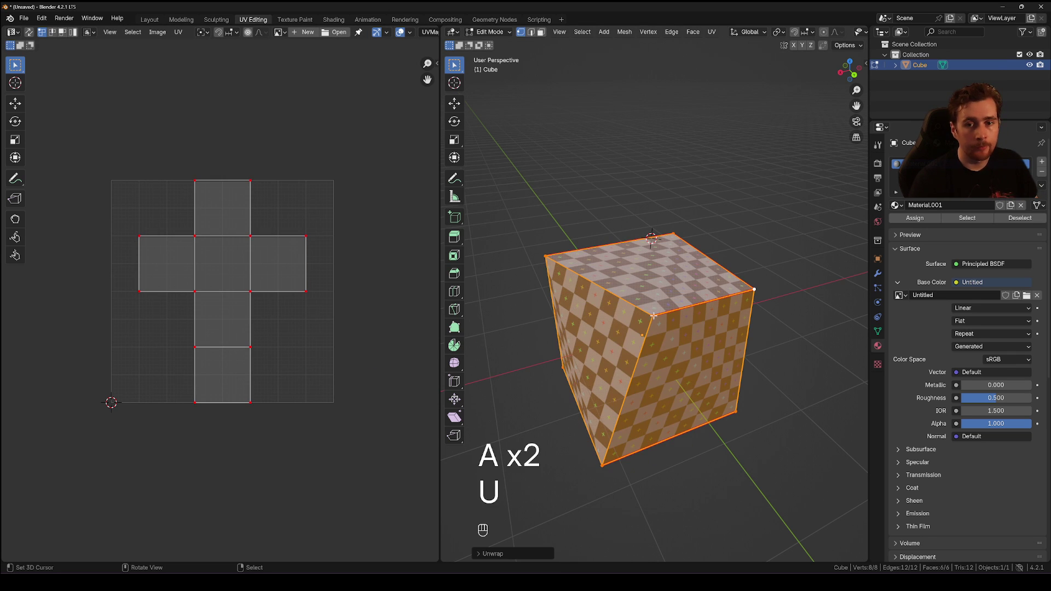
# - Loop-cut the top face into a grid and extrude its central square down into a shallow recess
pyautogui.press('ctrl+r')
pyautogui.press('a')
pyautogui.press('a')
pyautogui.press('3')
pyautogui.press('ctrl+r')
pyautogui.press('2')
pyautogui.press('3')
pyautogui.press('e')
pyautogui.press('a')
pyautogui.press('a')
pyautogui.press('3')
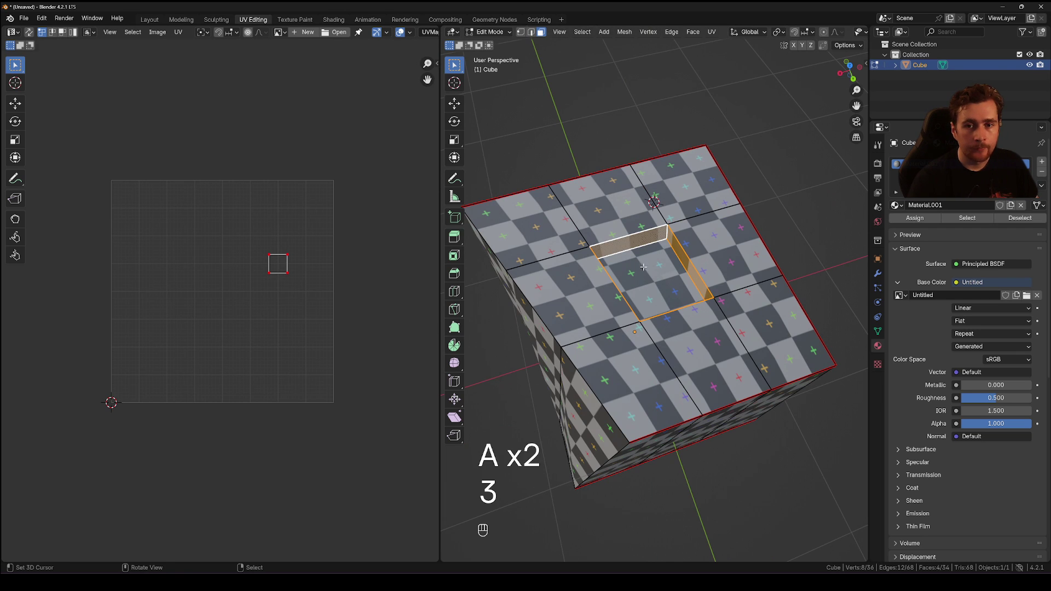
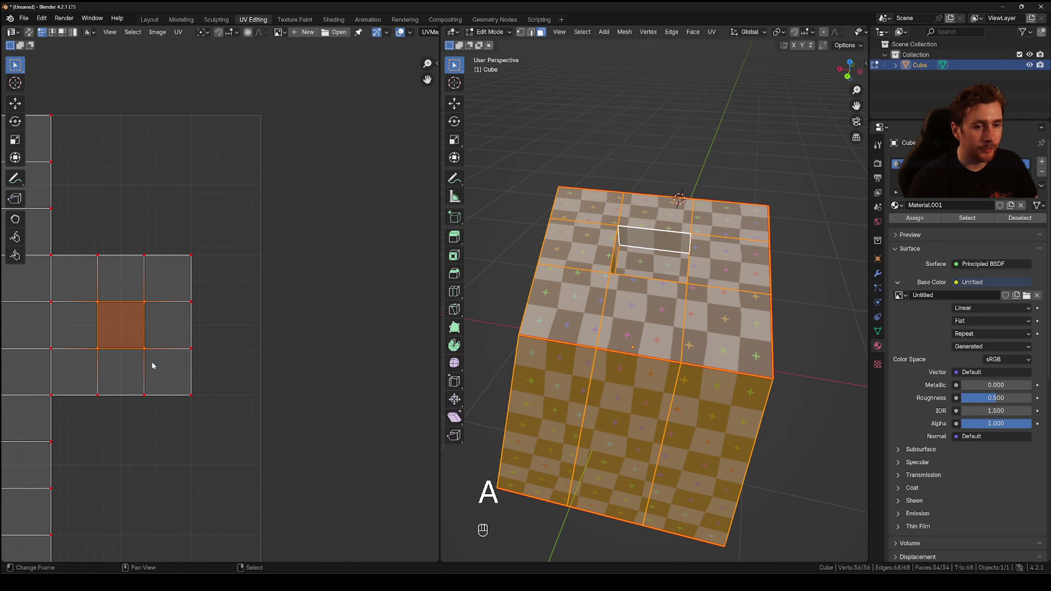
# - Unpin the old cross, re-unwrap, then pin the inner recessed square's UV corners
pyautogui.press('a')
pyautogui.press('a')
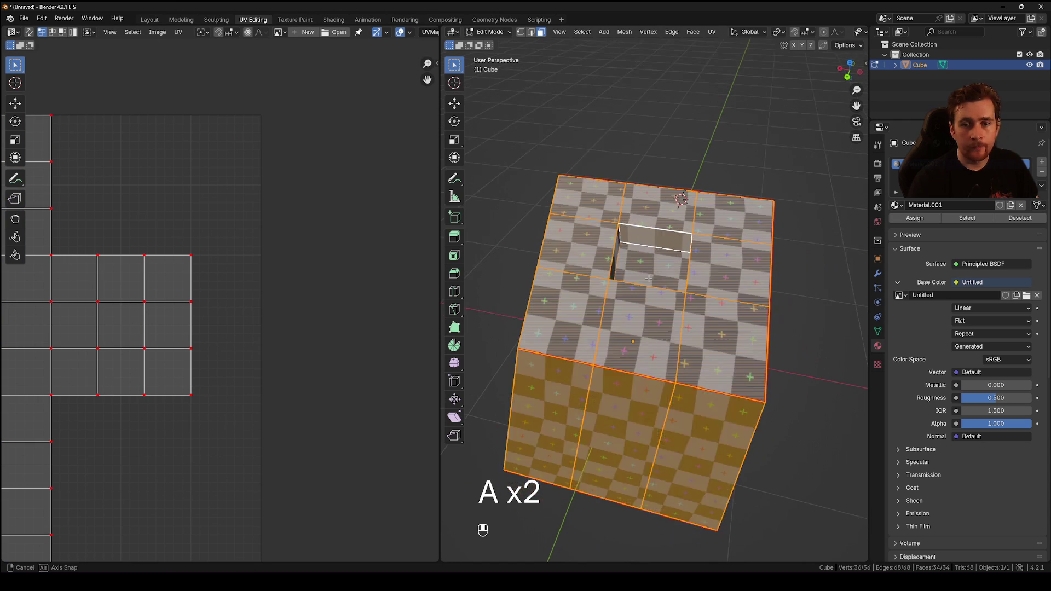
pyautogui.press('2')
pyautogui.press('3')
pyautogui.press('a')
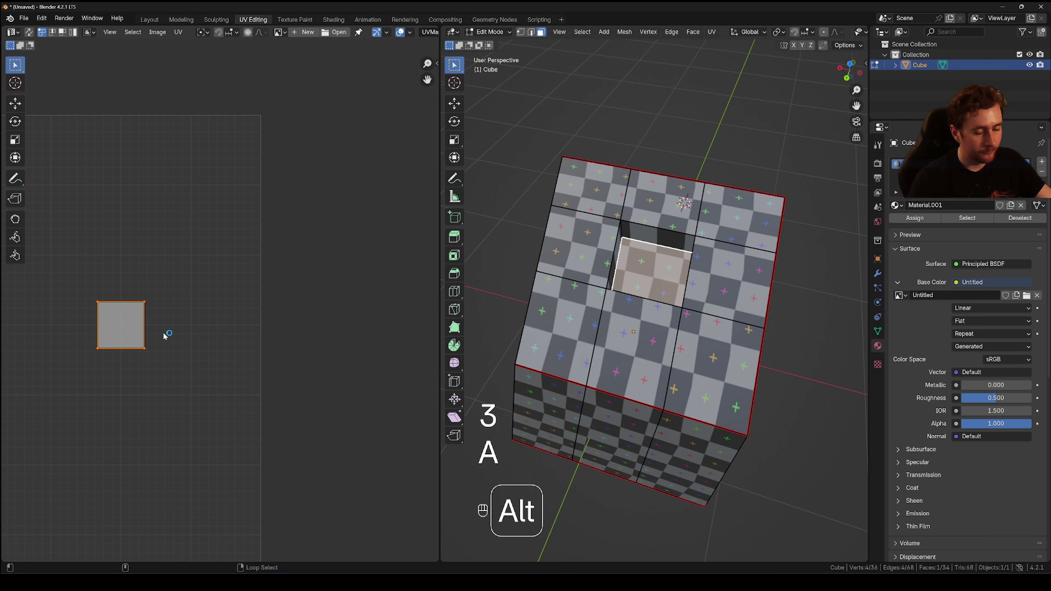
pyautogui.press('alt+p')
pyautogui.press('a')
pyautogui.press('a')
pyautogui.press('a')
pyautogui.press('u')
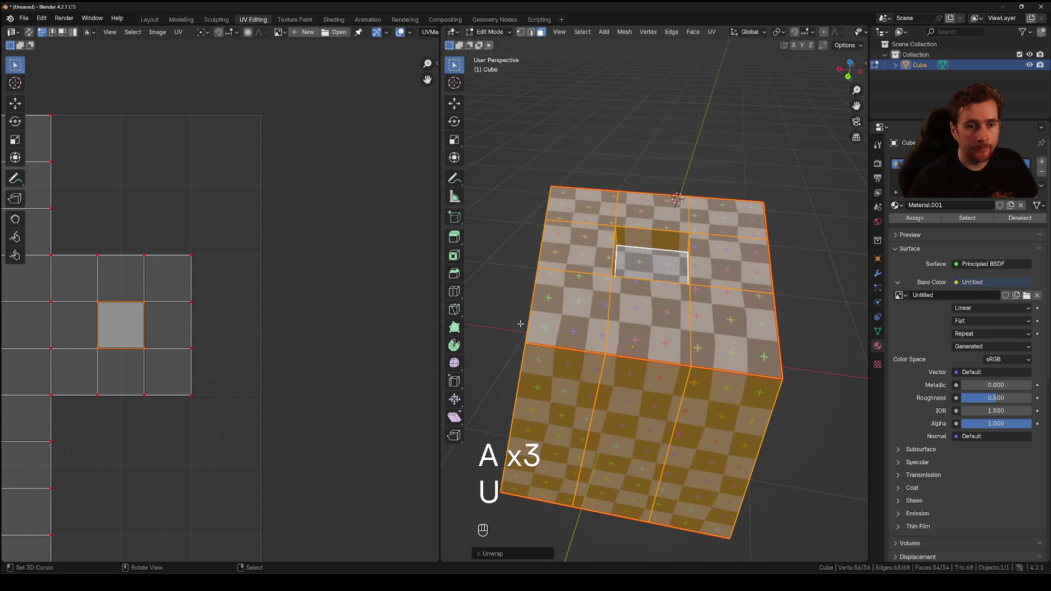
pyautogui.press('a')
pyautogui.press('a')
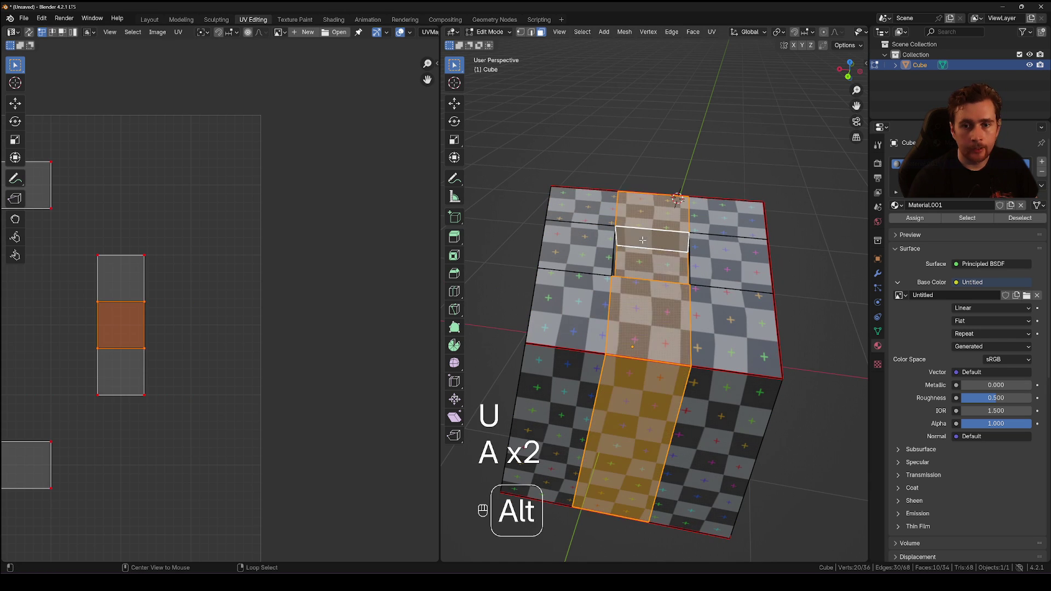
pyautogui.press('a')
pyautogui.press('alt+p')
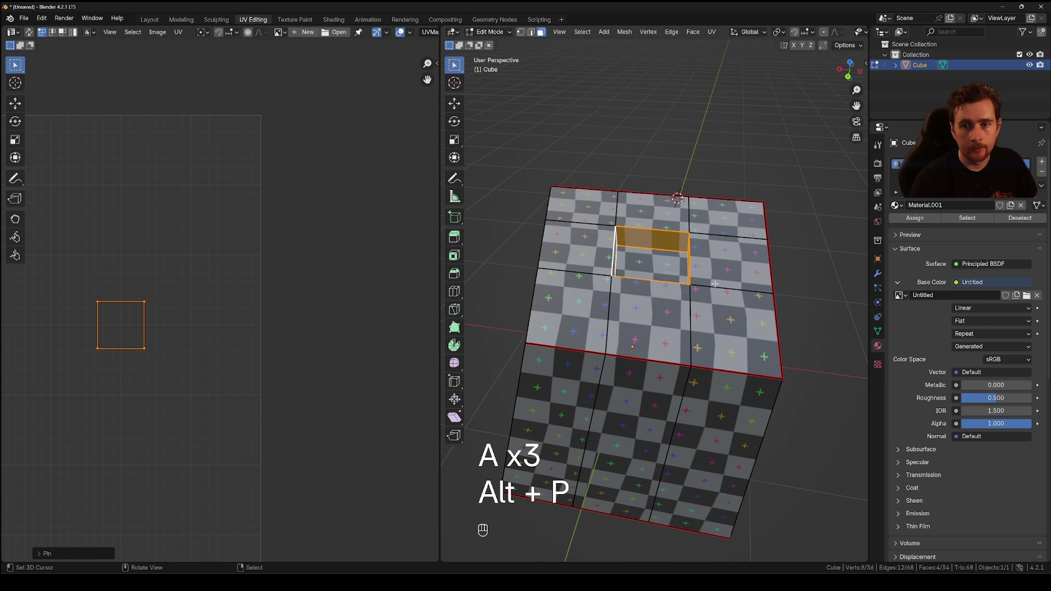
# - Shrink the pinned inner UV square and re-unwrap so the surrounding faces adapt around it
pyautogui.press('a')
pyautogui.press('a')
pyautogui.press('a')
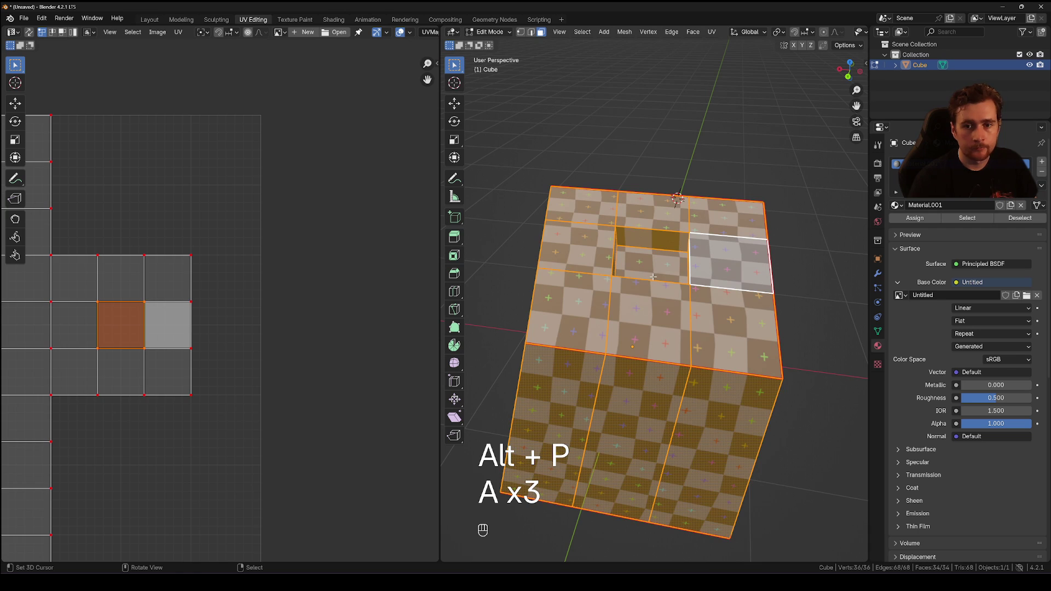
pyautogui.press('a')
pyautogui.press('a')
pyautogui.press('a')
pyautogui.press('u')
pyautogui.press('a')
pyautogui.press('a')
pyautogui.press('a')
pyautogui.click(134, 329)
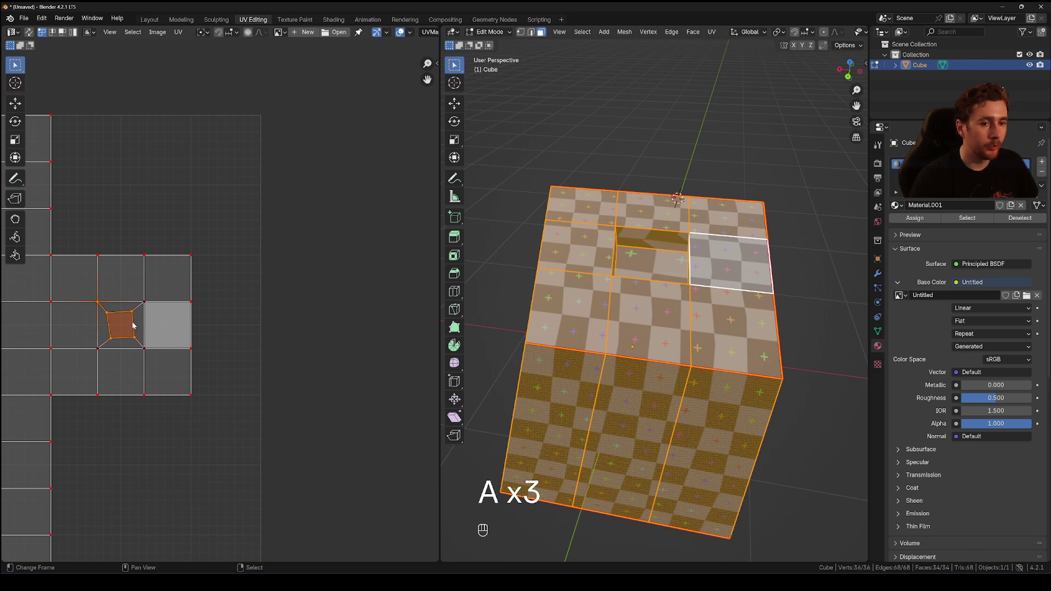
# - Rotate the inner square's UVs, re-unwrap to check the result, and leave Edit Mode
pyautogui.press('a')
pyautogui.press('a')
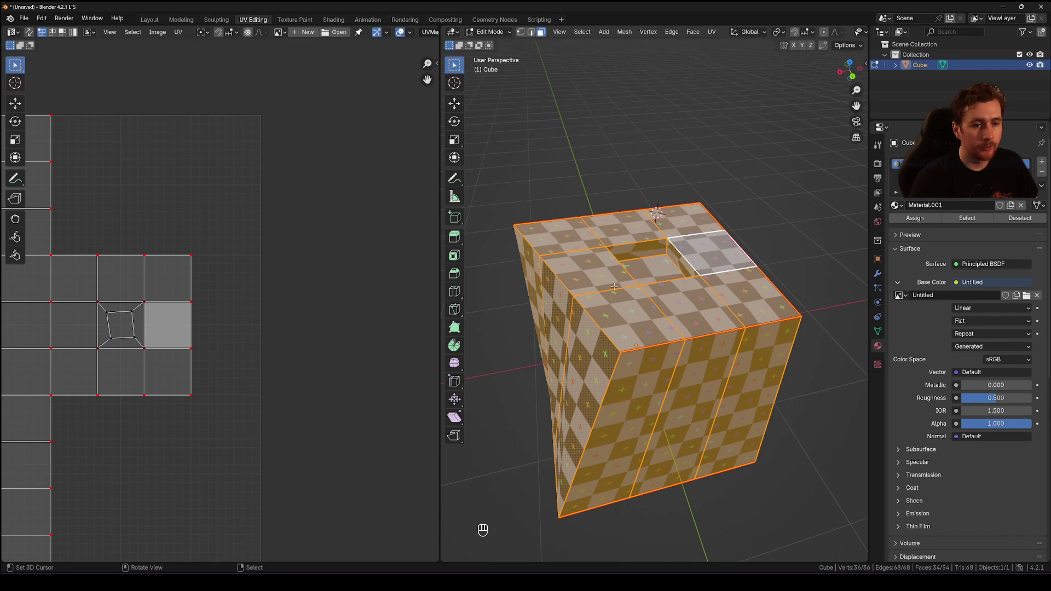
pyautogui.press('a')
pyautogui.press('a')
pyautogui.press('r')
pyautogui.press('a')
pyautogui.press('a')
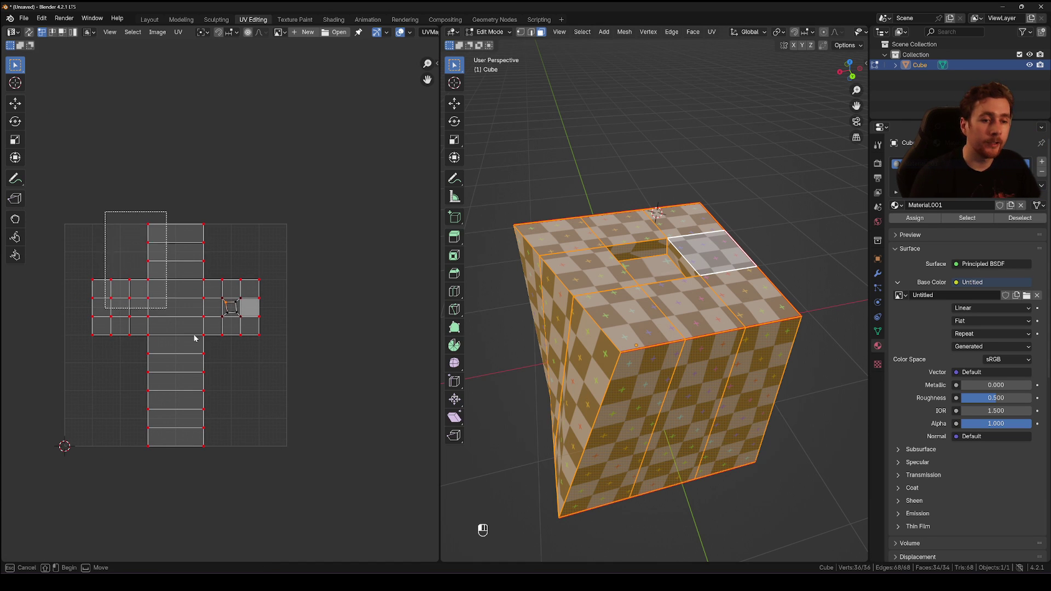
pyautogui.press('a')
pyautogui.press('a')
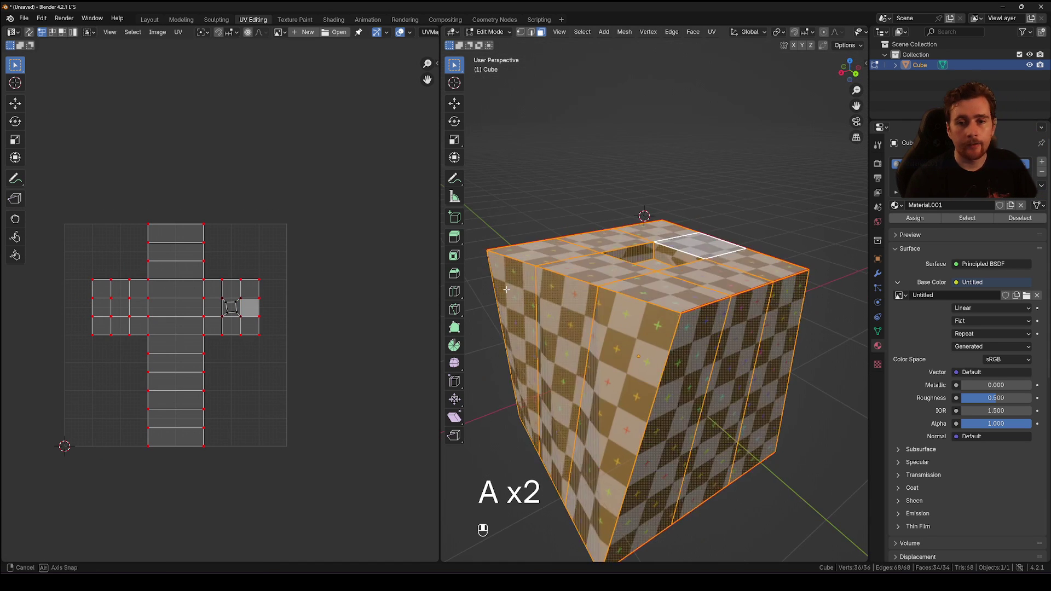
pyautogui.press('Tab')
pyautogui.press('Tab')
# - Delete the checker cube and add a new mesh plane in its place
pyautogui.press('Tab')
pyautogui.press('x')
pyautogui.press('ctrl+a')
pyautogui.press('shift+a')
pyautogui.press('ctrl+z')
pyautogui.press('shift+s')
pyautogui.press('shift+a')
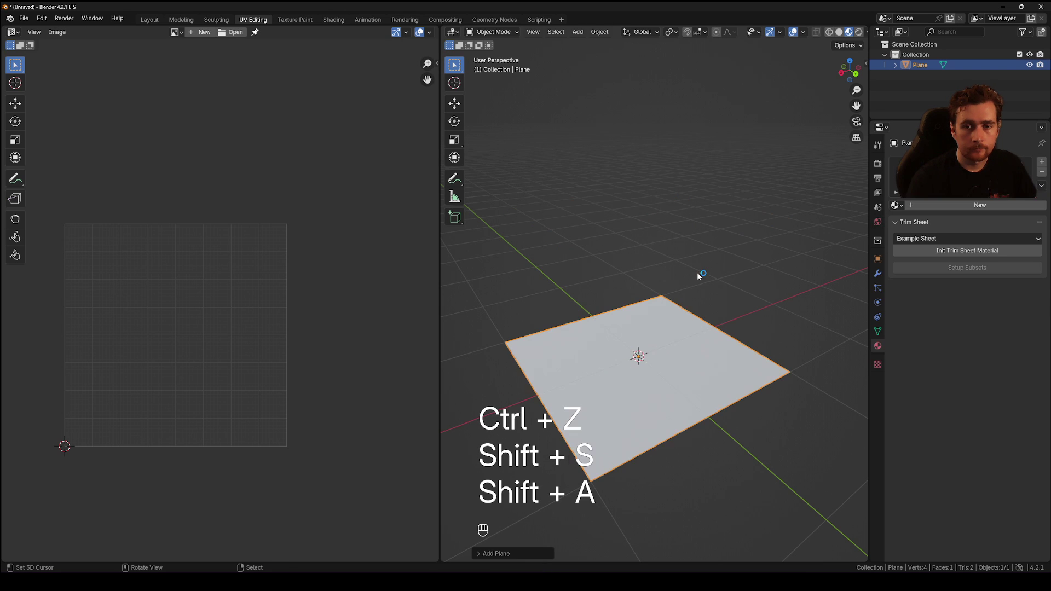
# - Rotate the plane 90° on X to stand upright, enter Edit Mode and flip its normals
pyautogui.press('r')
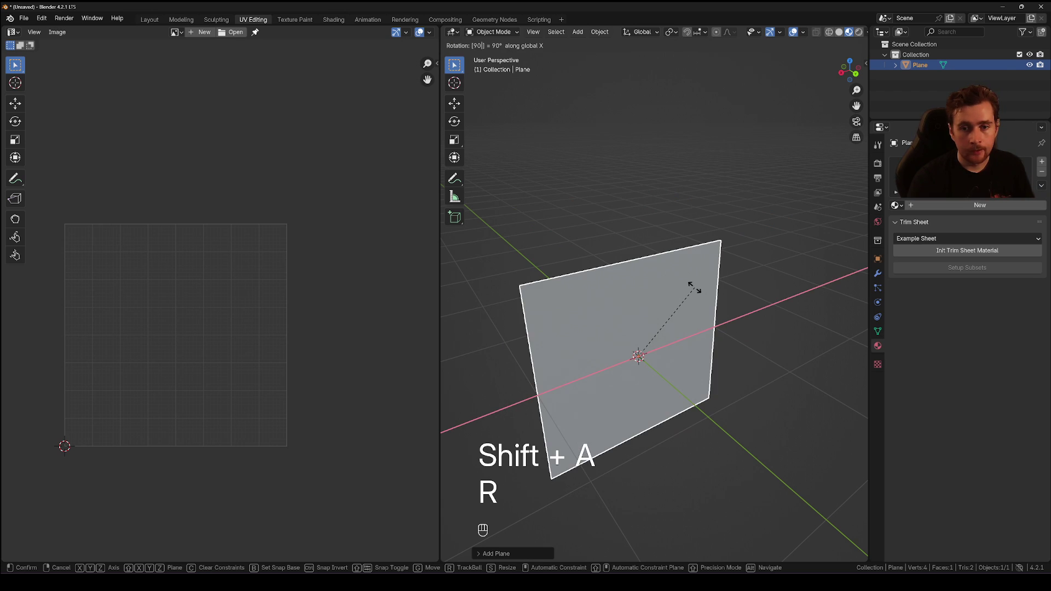
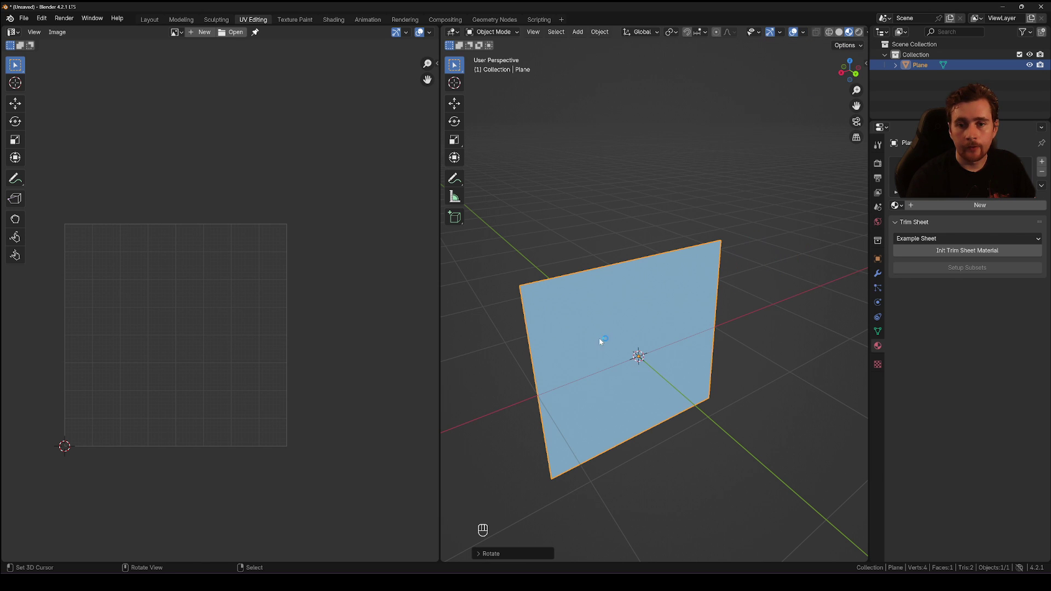
pyautogui.press('Tab')
pyautogui.press('a')
pyautogui.press('alt+n')
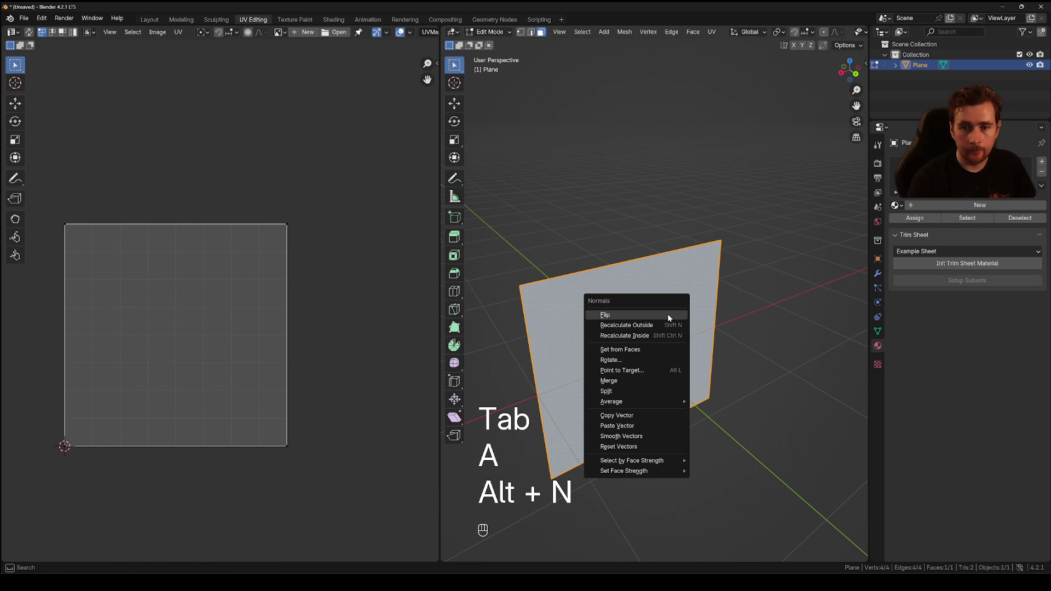
# - Add horizontal and vertical loop cuts across the plane to frame a doorway
pyautogui.press('ctrl+r')
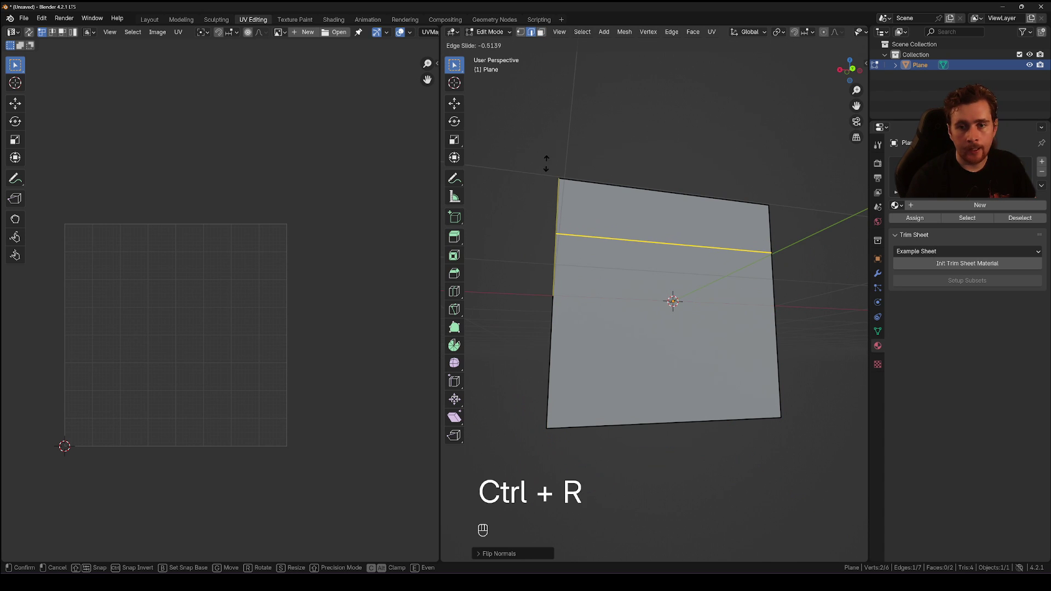
pyautogui.press('a')
pyautogui.press('a')
pyautogui.press('ctrl+r')
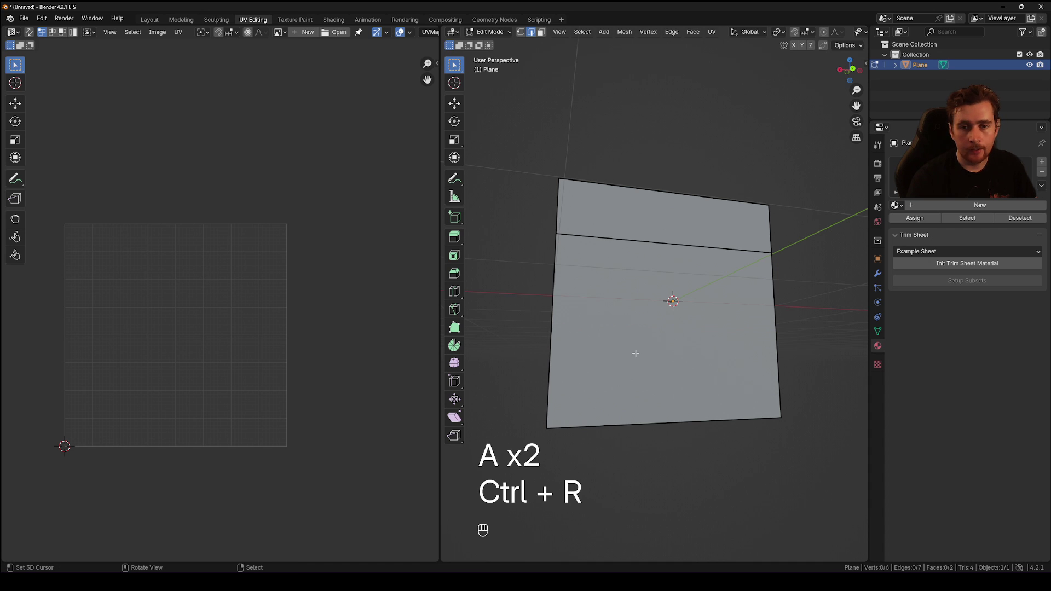
pyautogui.press('ctrl+r')
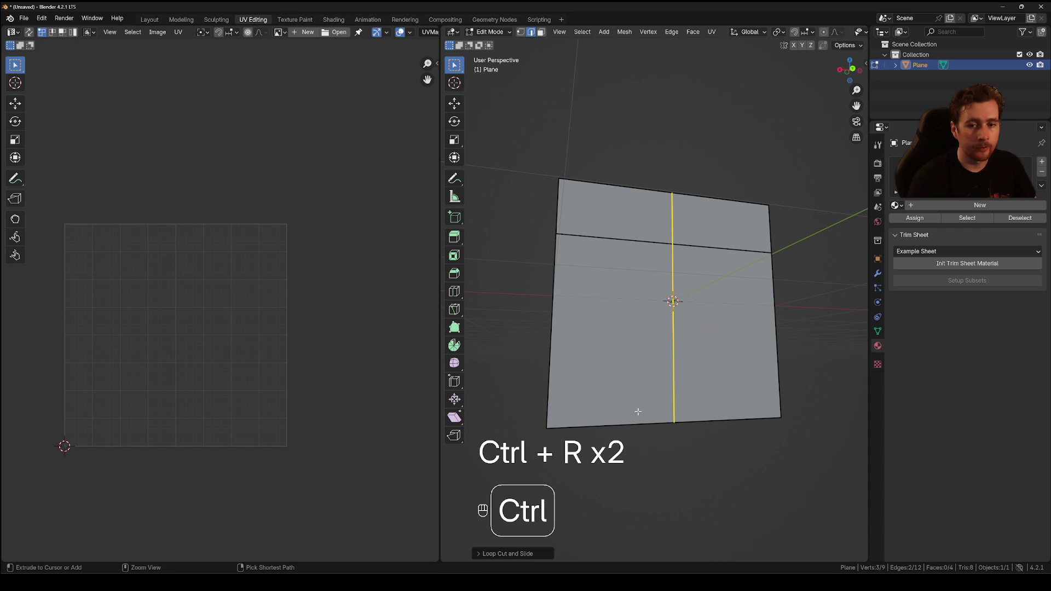
# - Remove the middle faces for the door opening and bevel its top corners into an arch
pyautogui.press('ctrl+b')
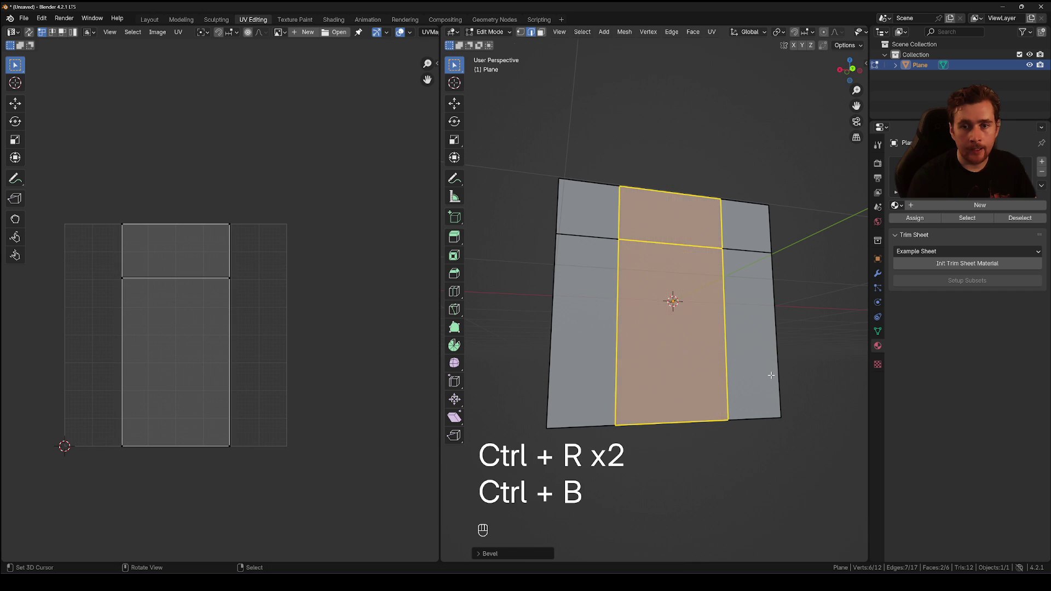
pyautogui.press('a')
pyautogui.press('a')
pyautogui.press('3')
pyautogui.press('2')
pyautogui.press('3')
pyautogui.press('e')
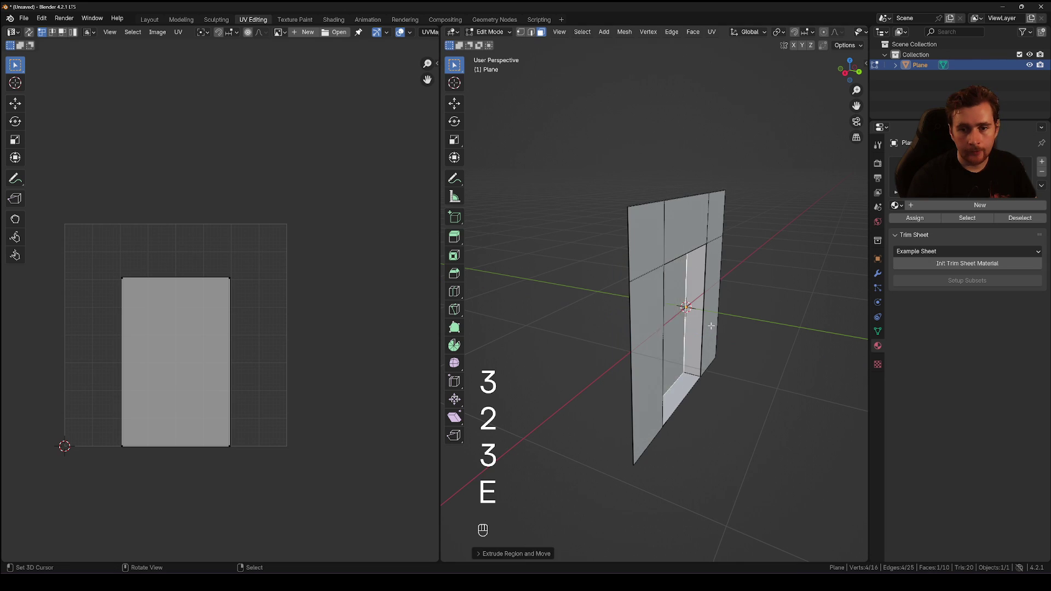
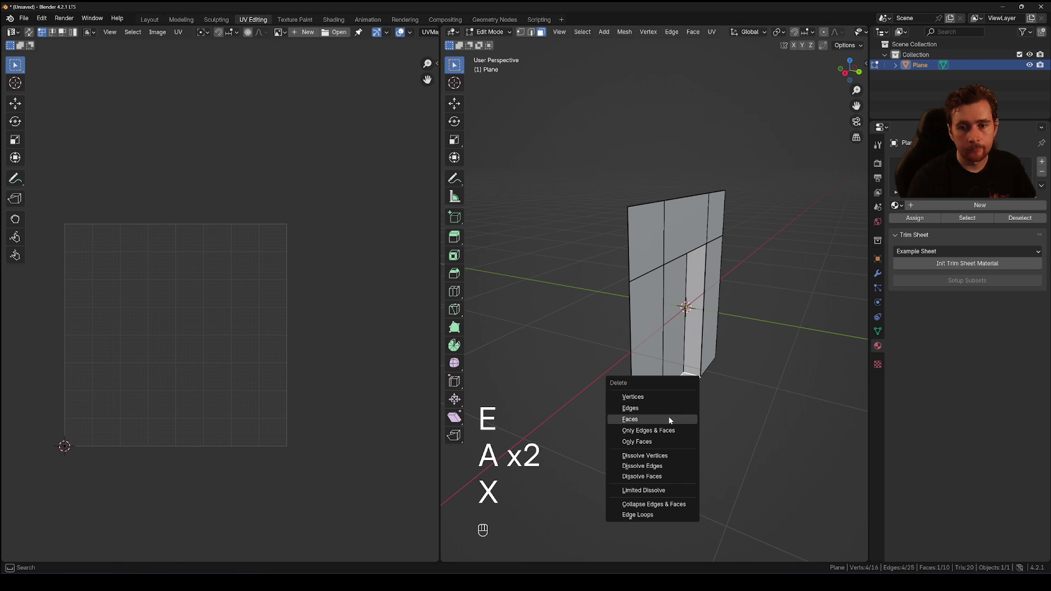
pyautogui.press('a')
pyautogui.press('a')
pyautogui.press('2')
pyautogui.press('ctrl+b')
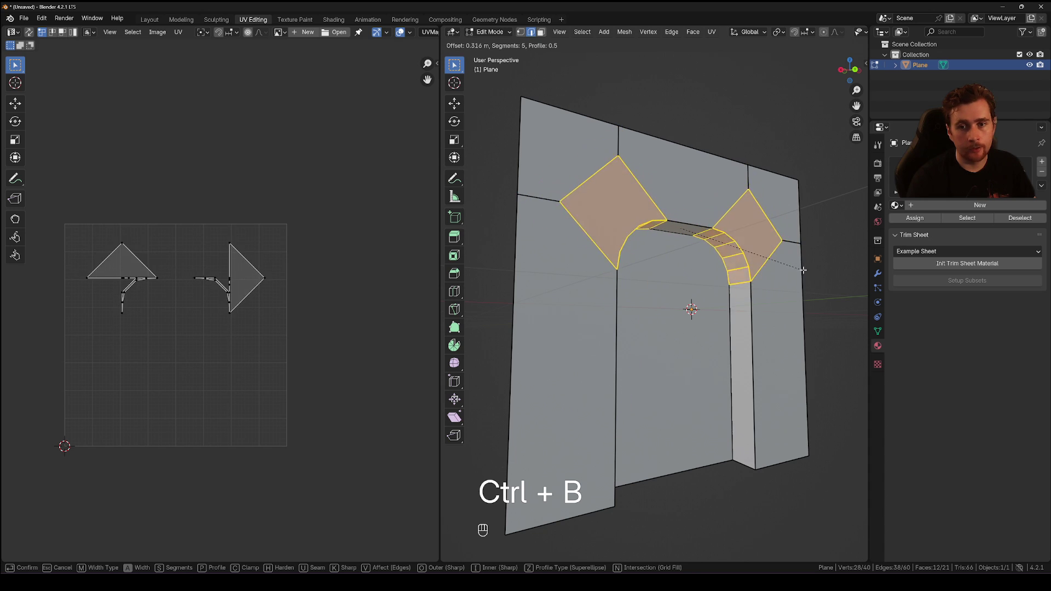
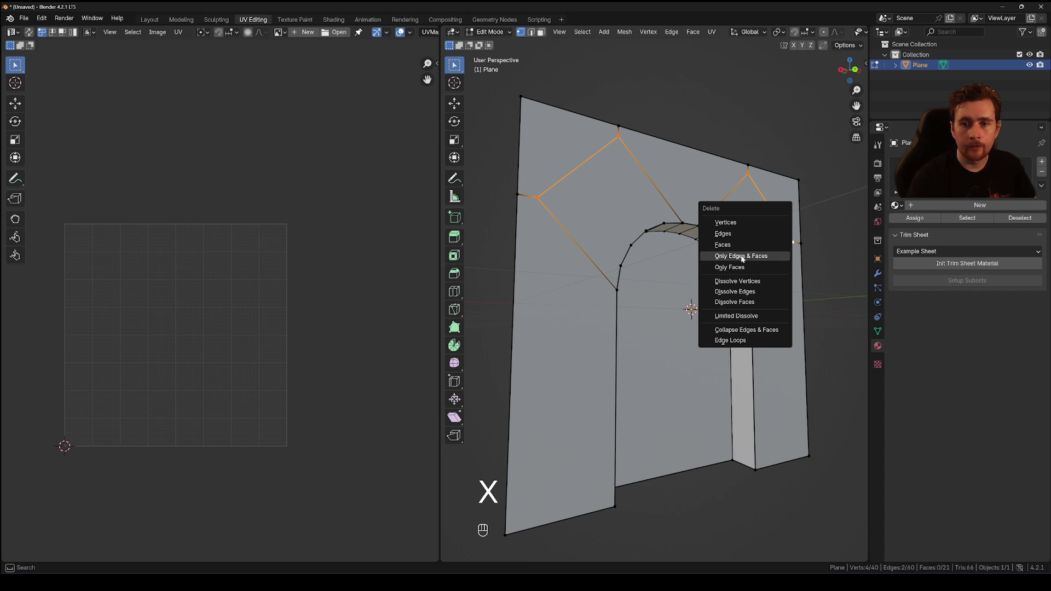
# - Delete only the leftover edges and faces, then bevel the arch rim into a trim strip
pyautogui.press('a')
pyautogui.press('a')
pyautogui.press('2')
pyautogui.click(674, 218)
pyautogui.press('ctrl+b')
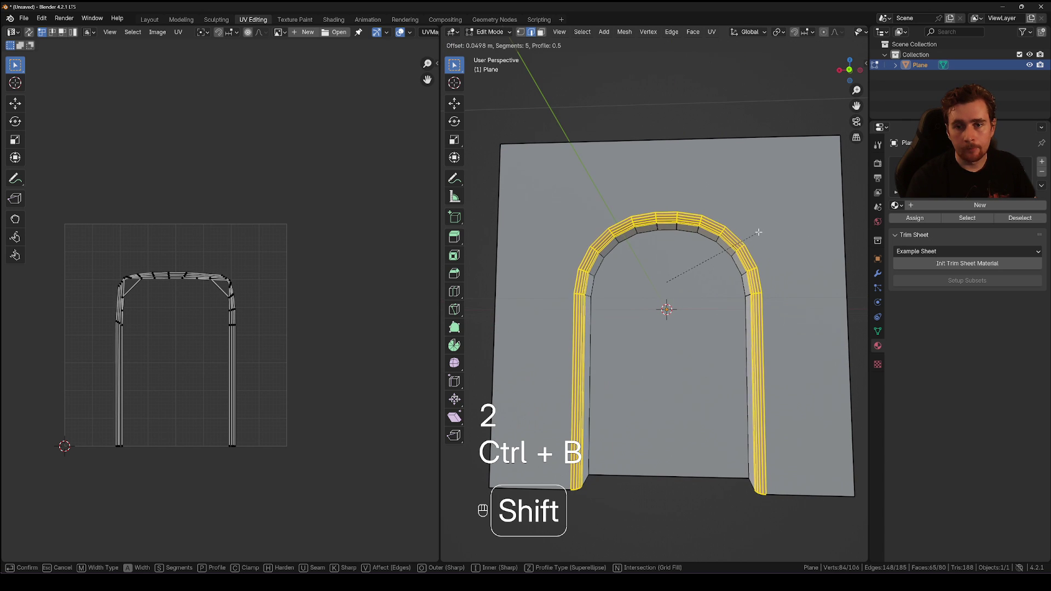
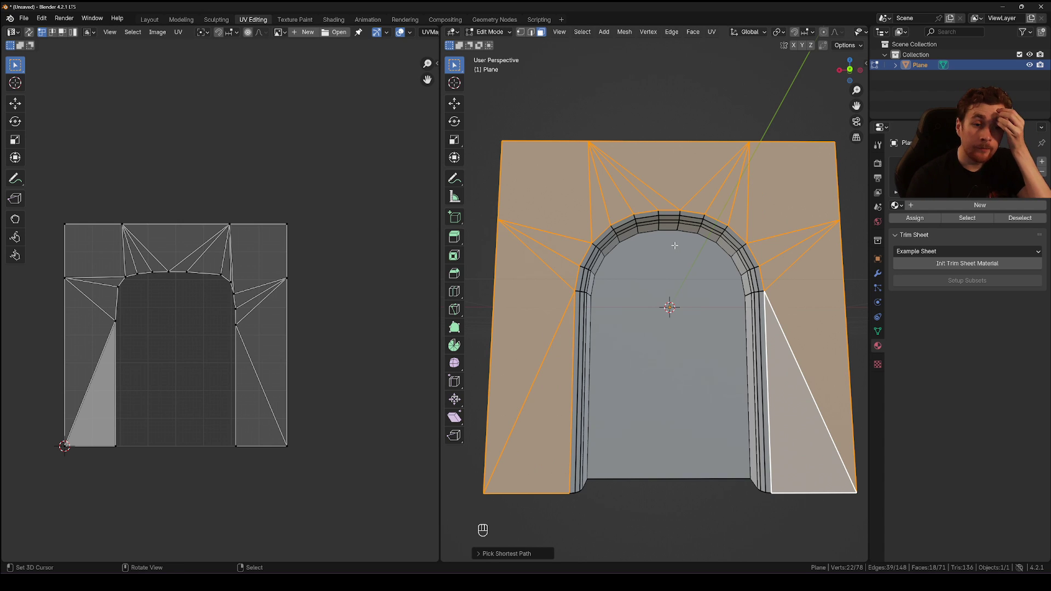
# - Unwrap the doorway plane and try repositioning the arch trim's UV faces in the layout
pyautogui.press('u')
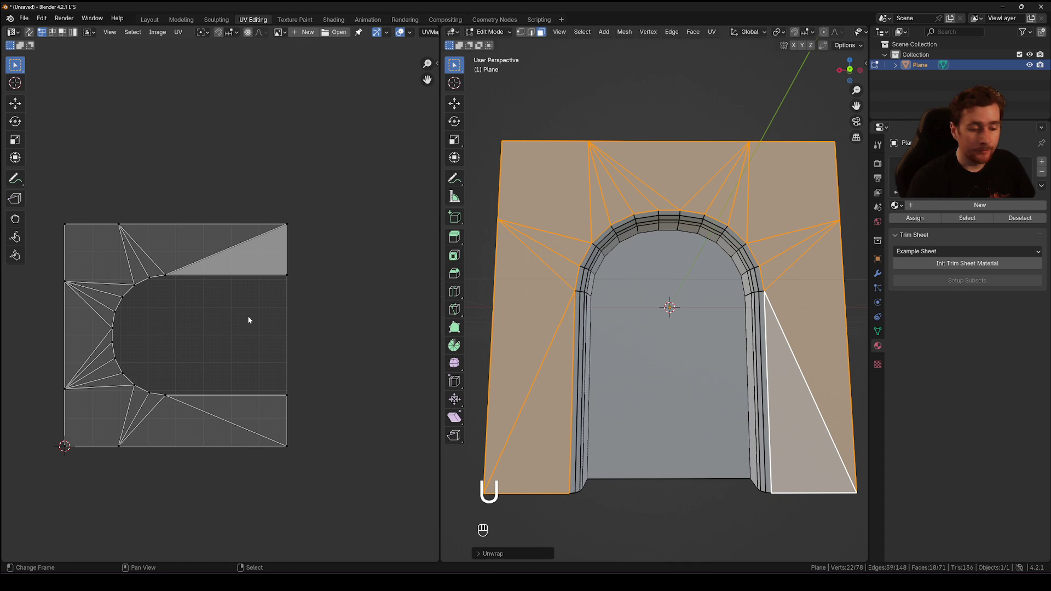
pyautogui.press('a')
pyautogui.press('r')
pyautogui.press('a')
pyautogui.press('a')
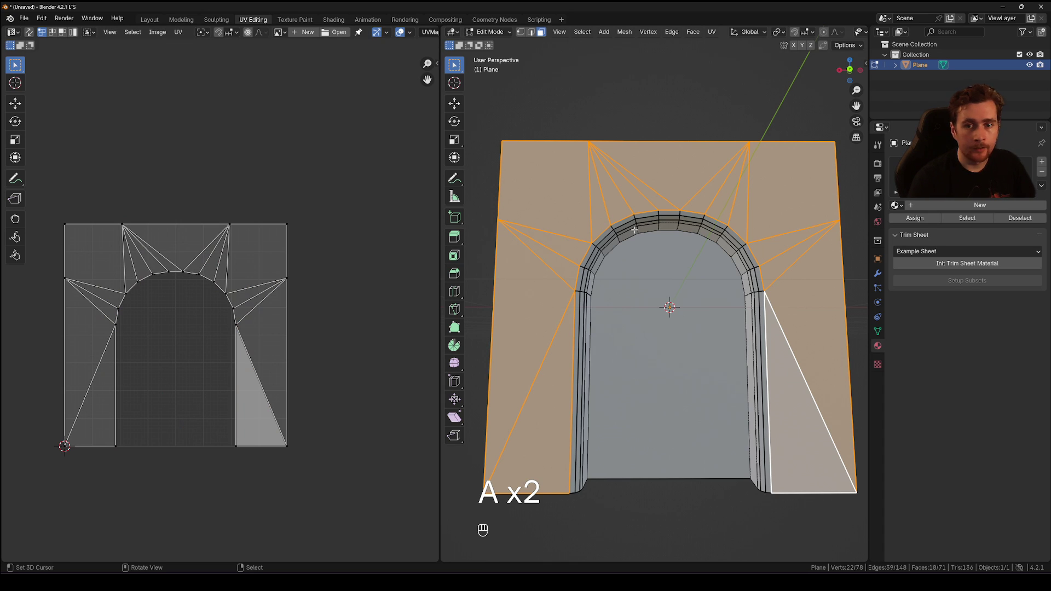
pyautogui.press('a')
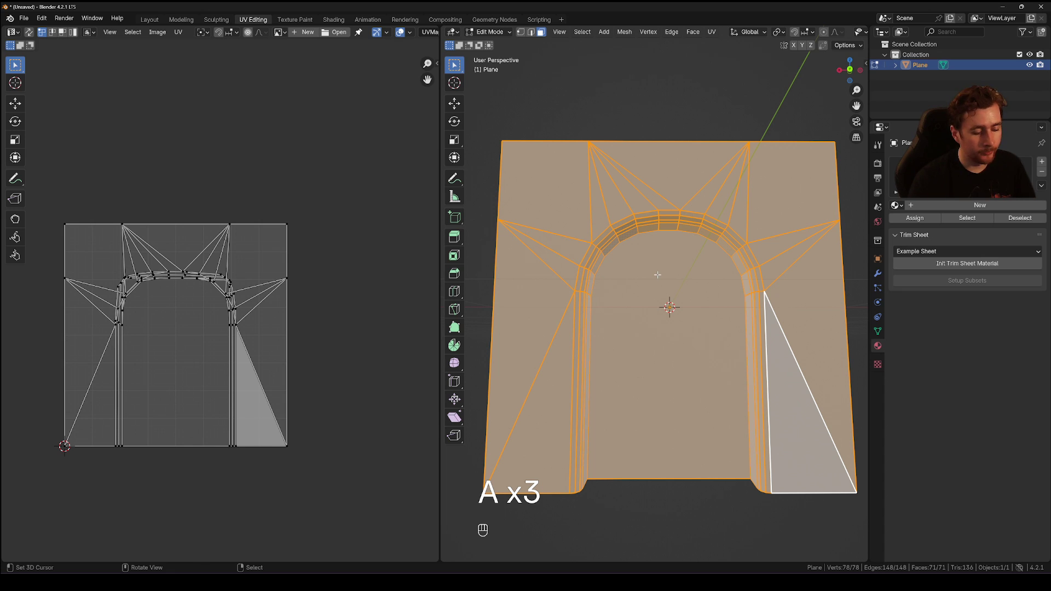
pyautogui.press('u')
pyautogui.moveTo(302, 302); pyautogui.dragTo(254, 263)
pyautogui.click(309, 349)
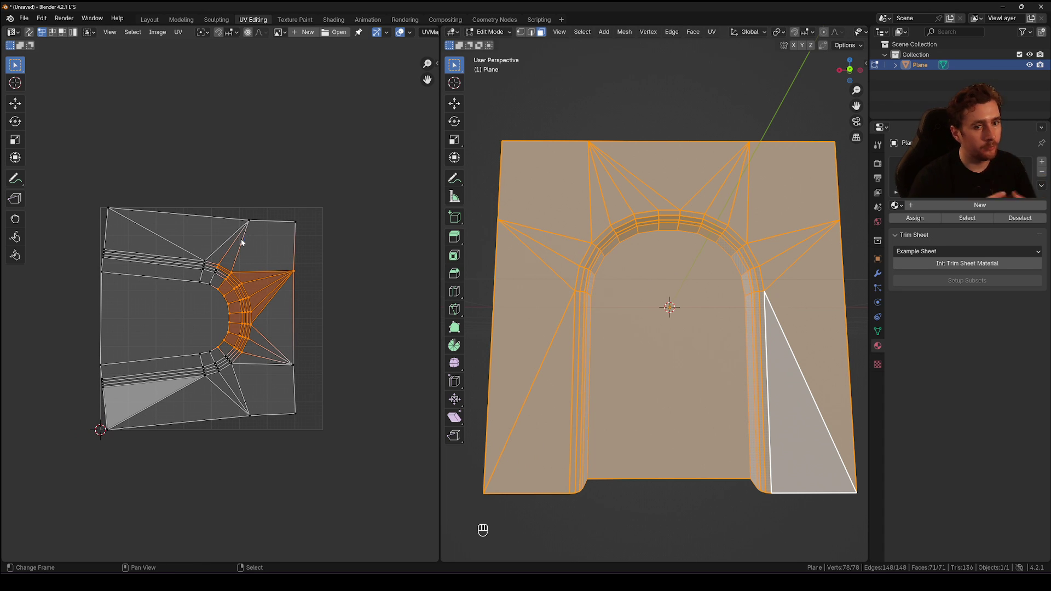
# - Revert the trial unwrap back to the clean framed-arch UV layout
pyautogui.press('ctrl+z')
pyautogui.press('ctrl+z')
pyautogui.press('a')
pyautogui.press('a')
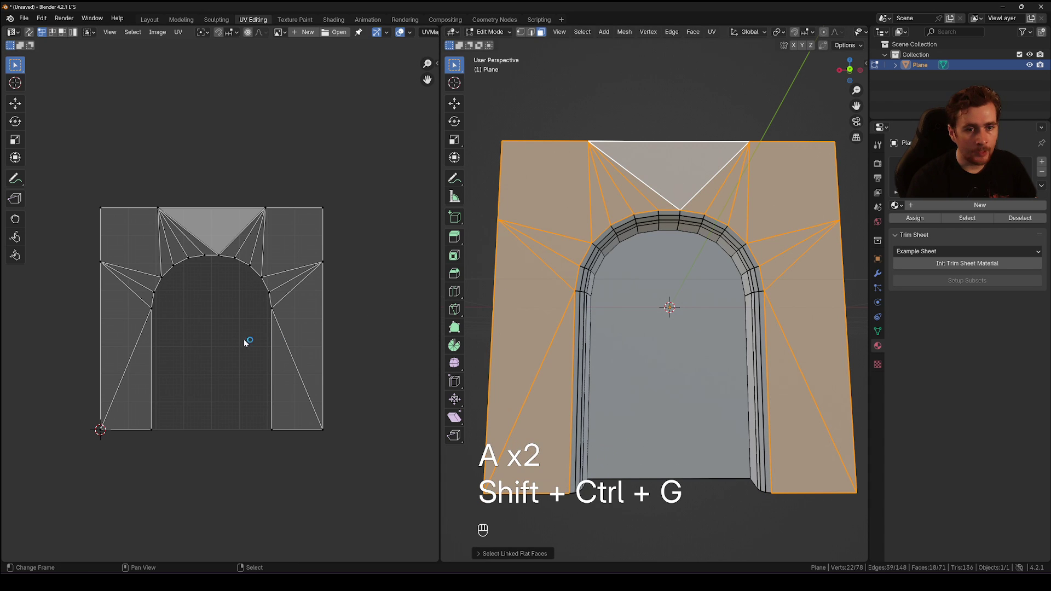
# - Pin the arch and bottom boundary edges, then select and unwrap the doorway opening face
pyautogui.press('ctrl+shift+p')
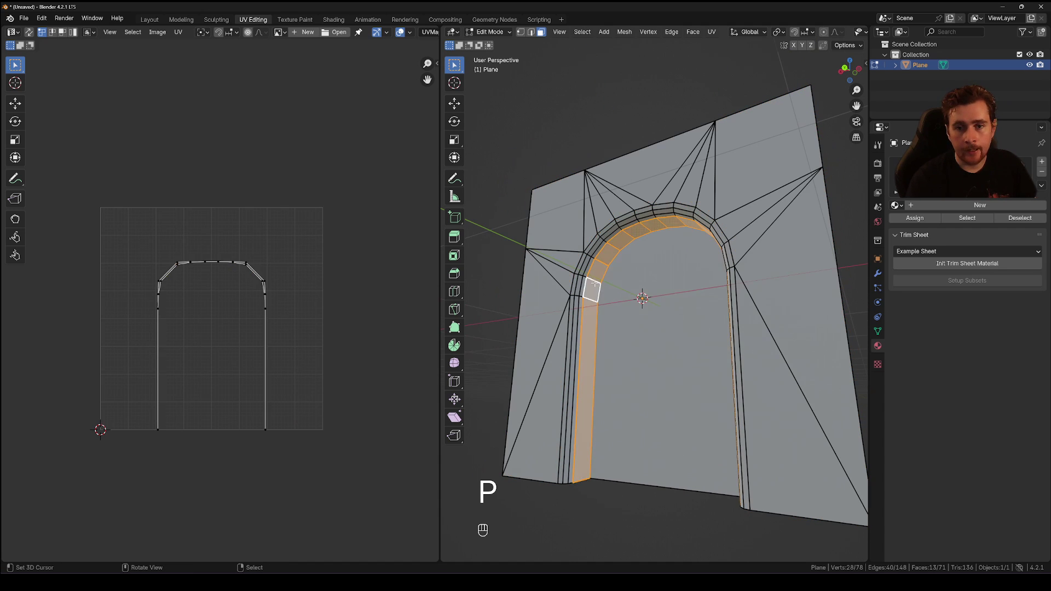
pyautogui.press('alt+m')
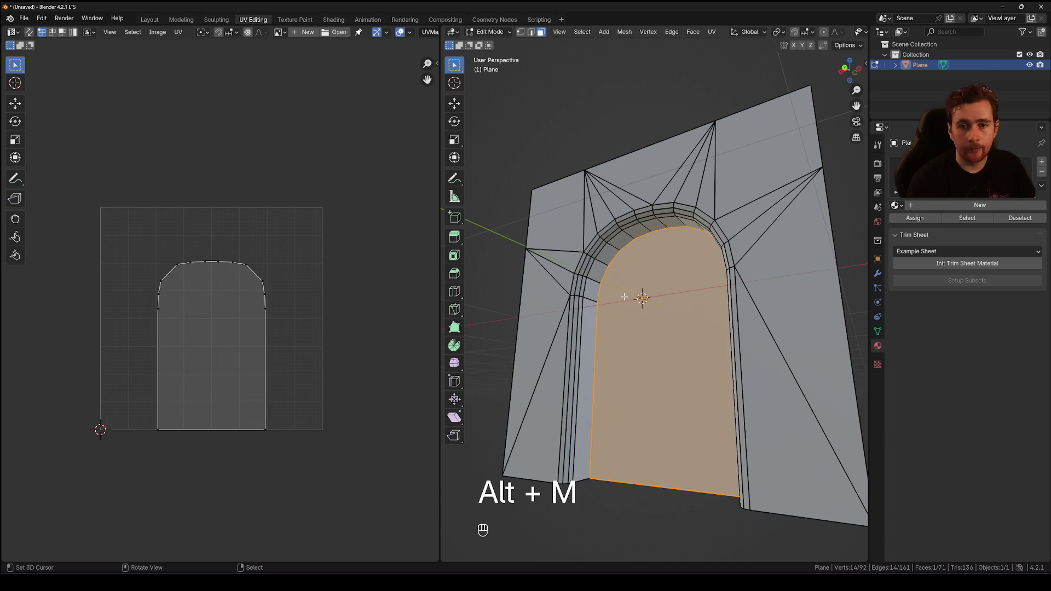
pyautogui.press('a')
pyautogui.press('a')
pyautogui.press('u')
pyautogui.press('a')
# - Rotate the opening's UV island upright and move it outside the UV square
pyautogui.press('r')
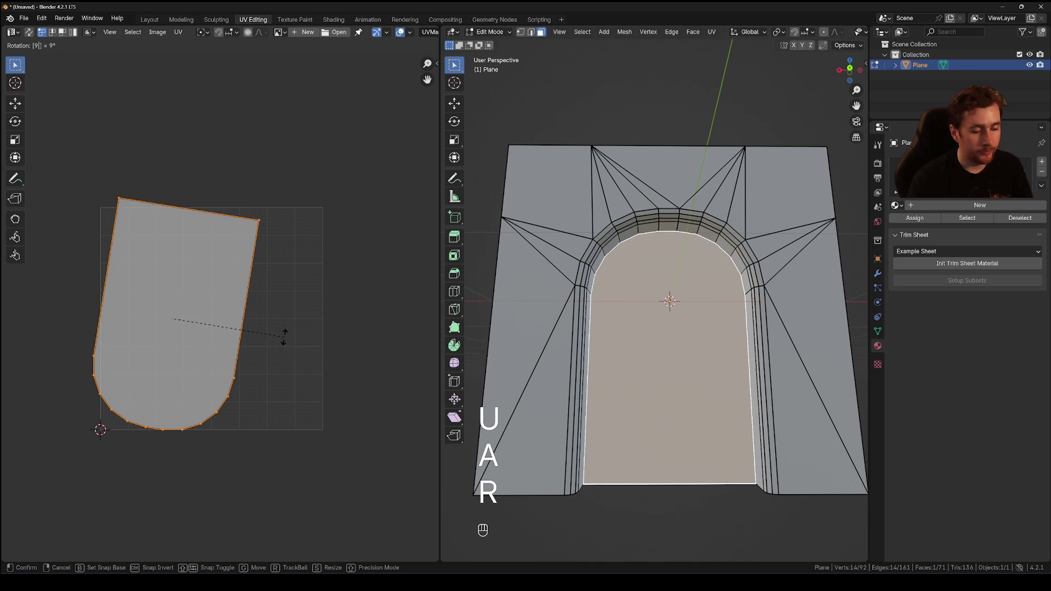
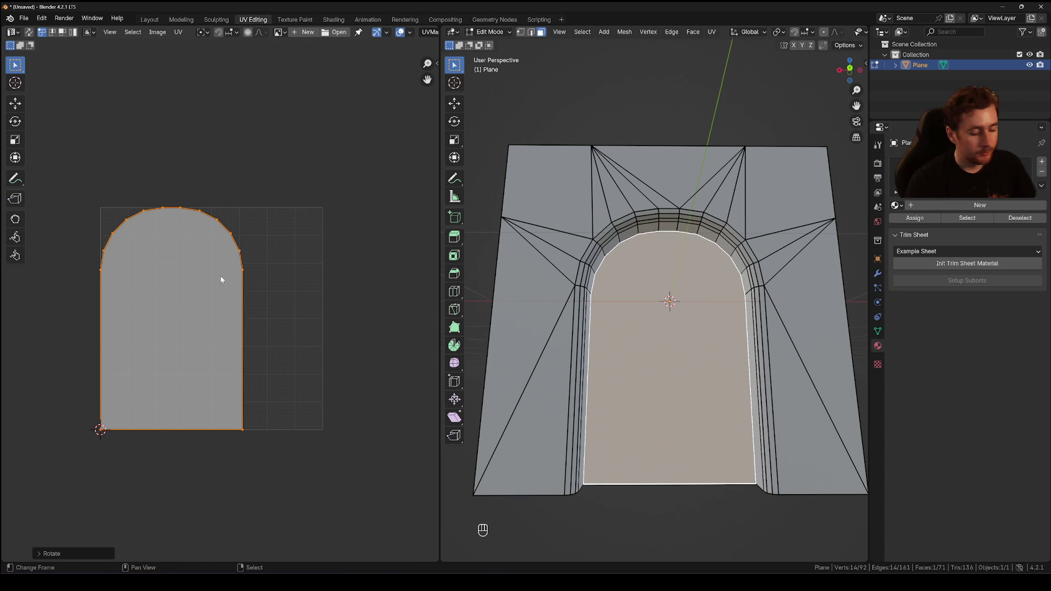
pyautogui.press('g')
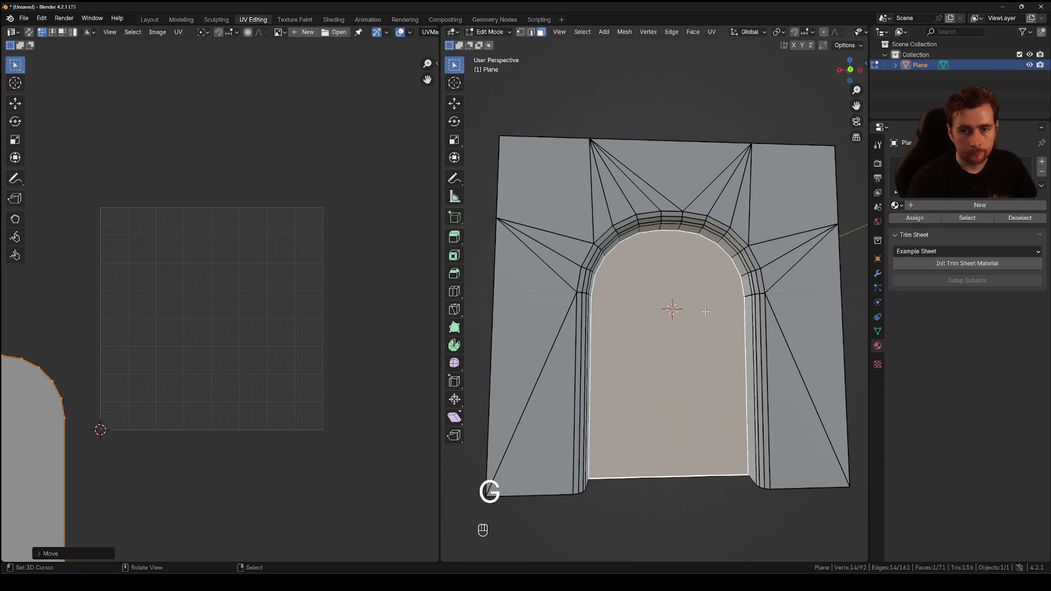
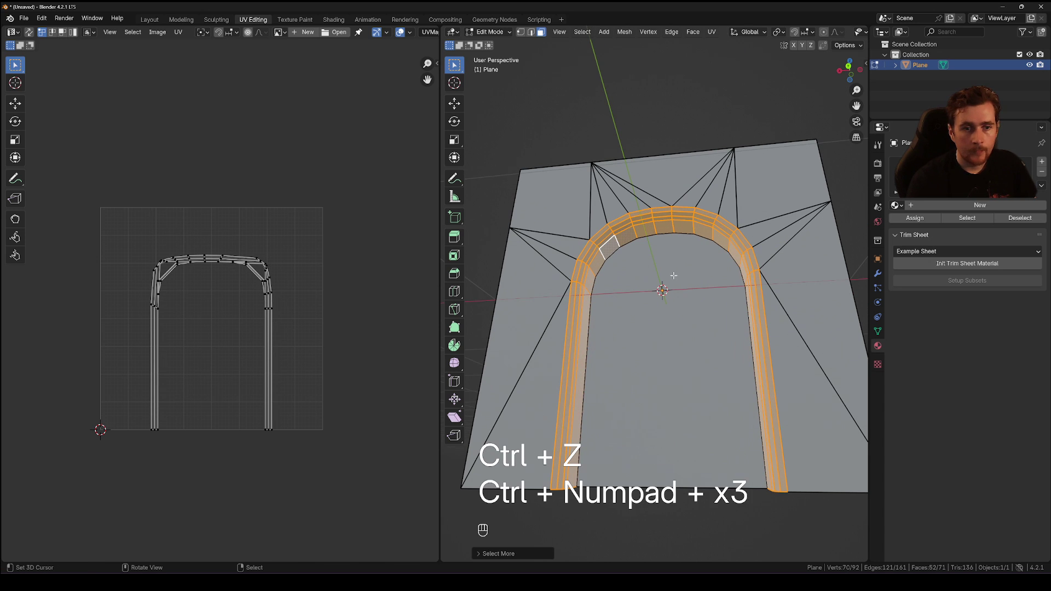
# - Unwrap the selected trim strip loop into its own curved UV band
pyautogui.press('u')
pyautogui.press('a')
pyautogui.press('a')
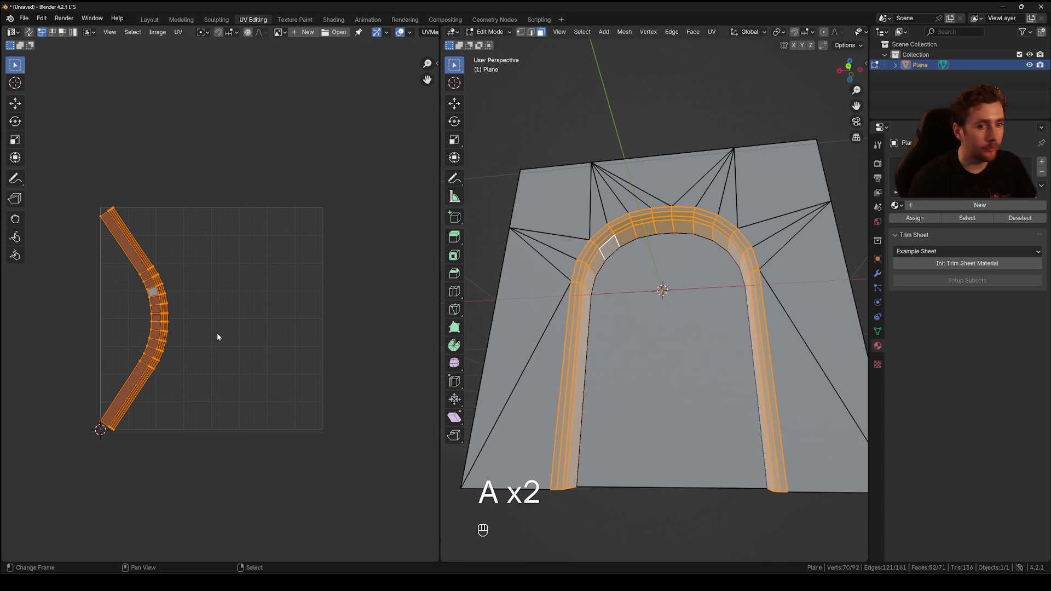
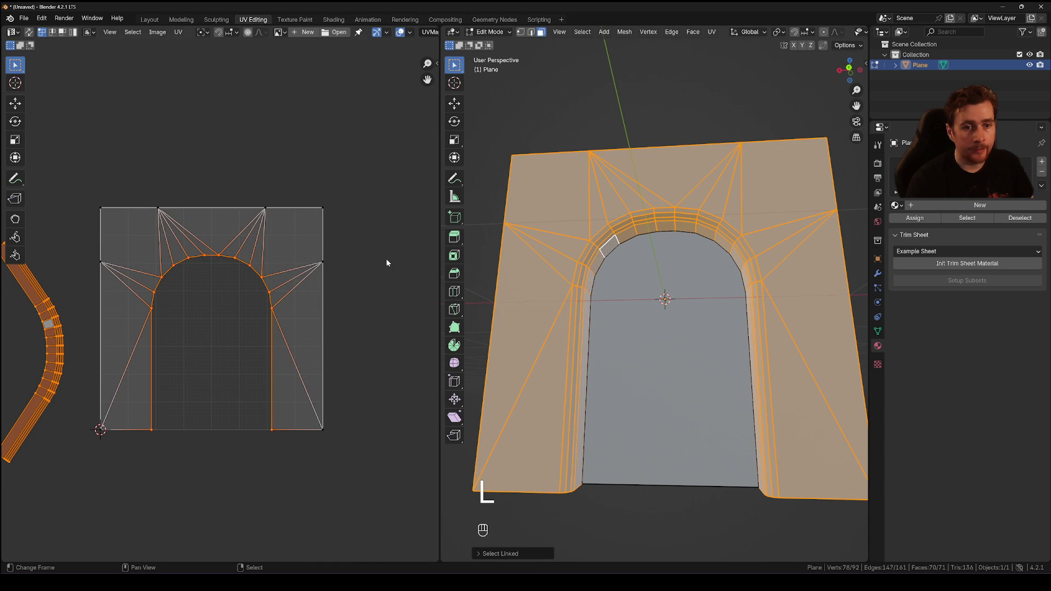
# - Select the whole mesh and stitch the strip's outer UV edge onto the plane's arch
pyautogui.press('a')
pyautogui.press('a')
pyautogui.click(282, 343)
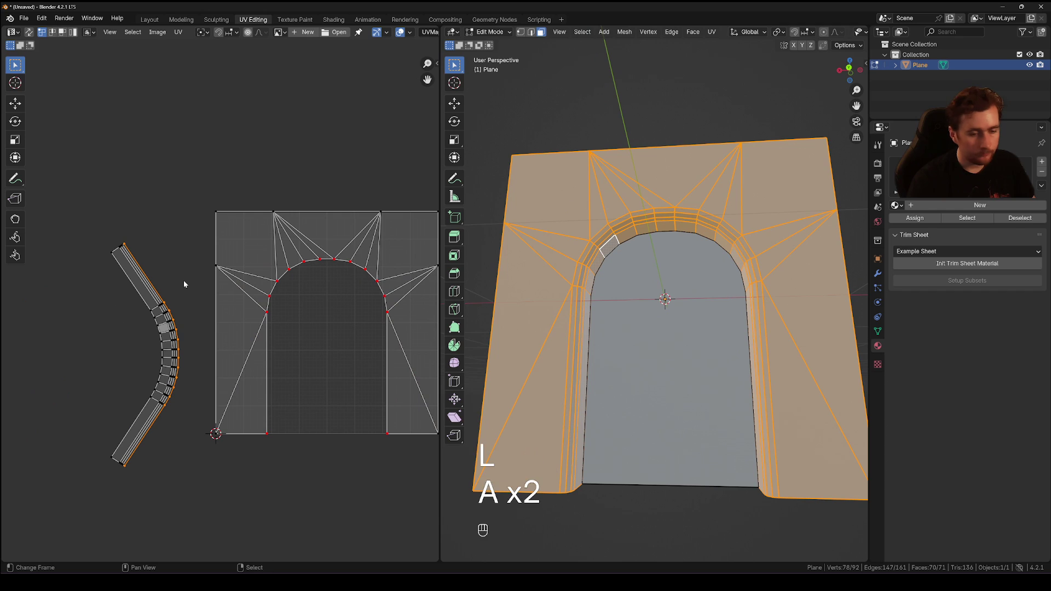
pyautogui.press('alt+v')
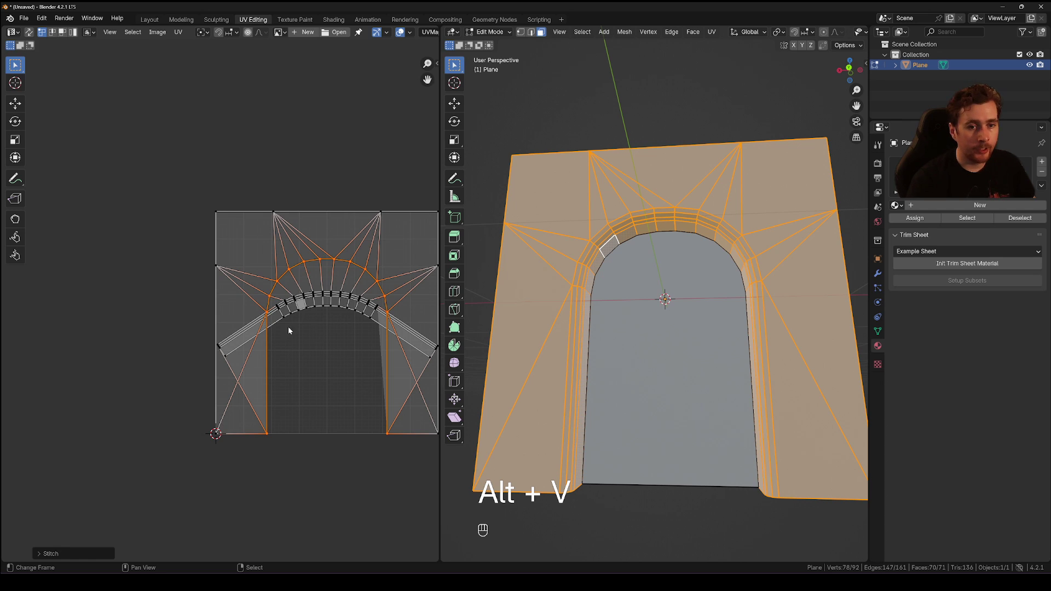
# - Review the Stitch operator settings, then undo so the curved band is a separate island again
pyautogui.click(89, 559)
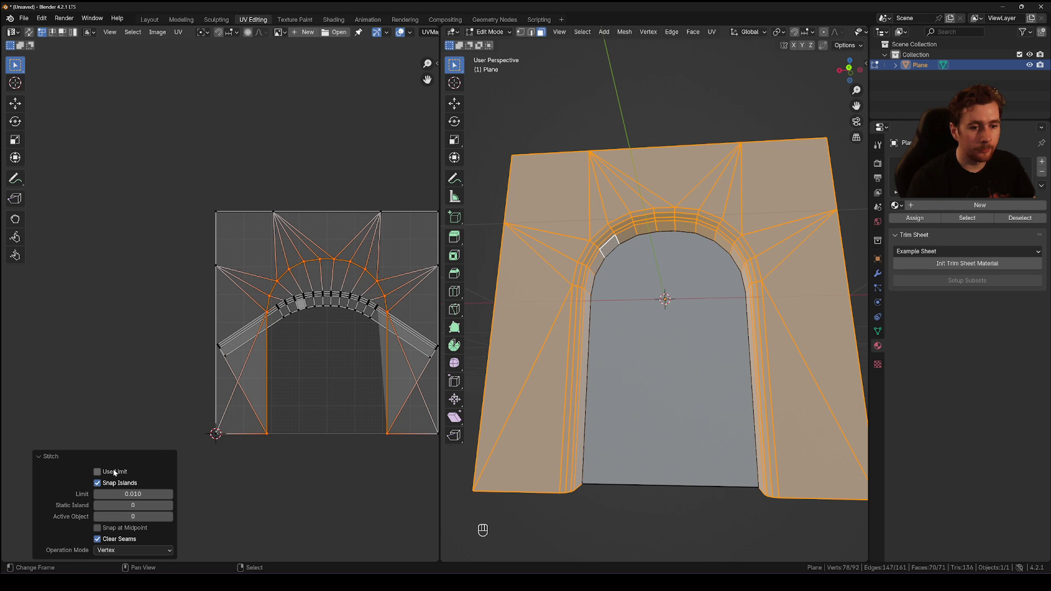
pyautogui.click(119, 472)
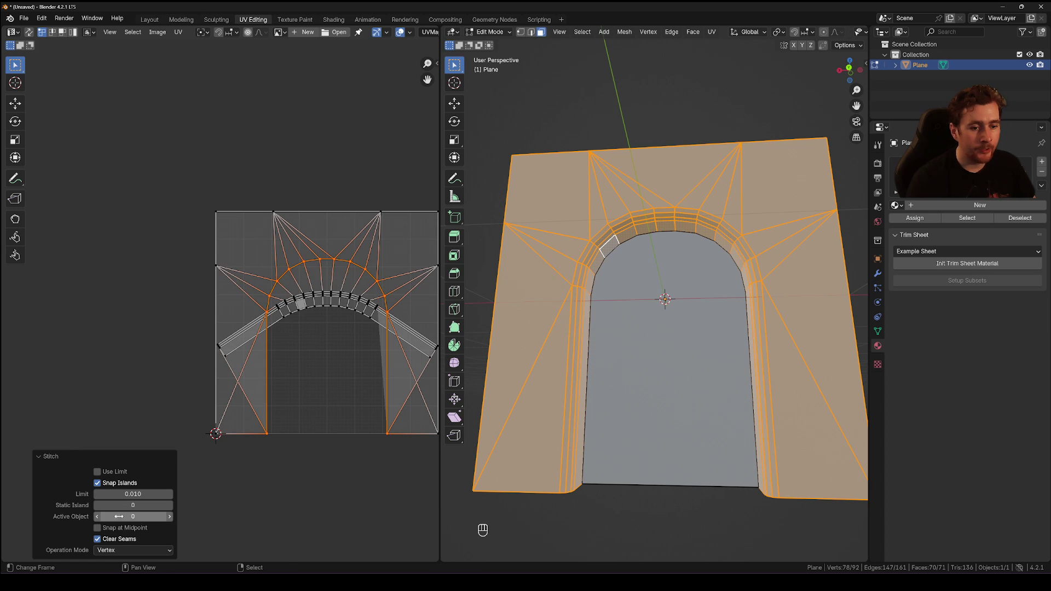
pyautogui.press('ctrl+z')
pyautogui.press('a')
pyautogui.press('a')
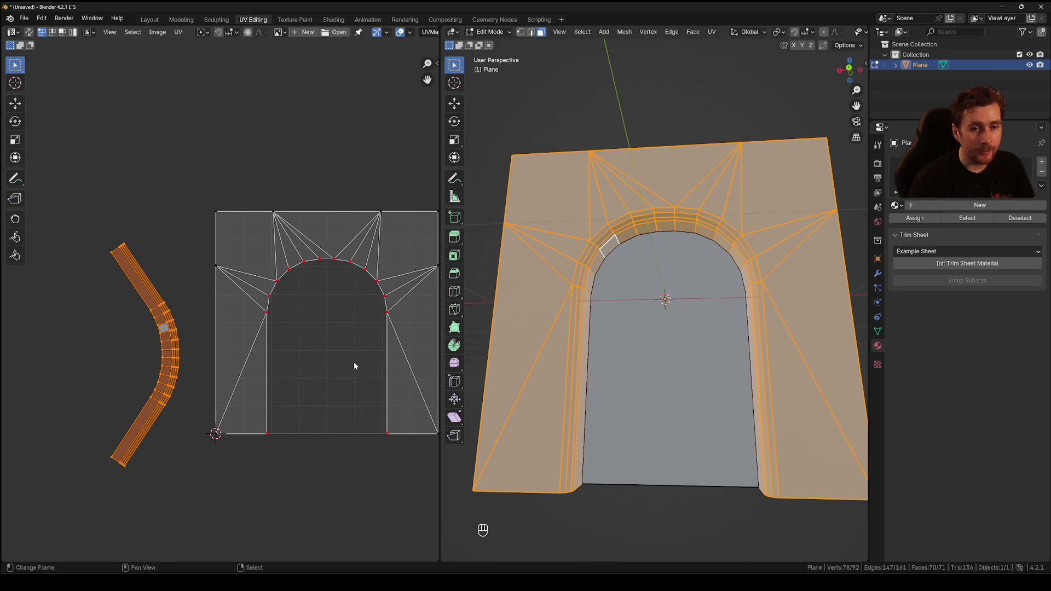
# - Pin the doorway plane's outline vertices in the UV Editor
pyautogui.press('u')
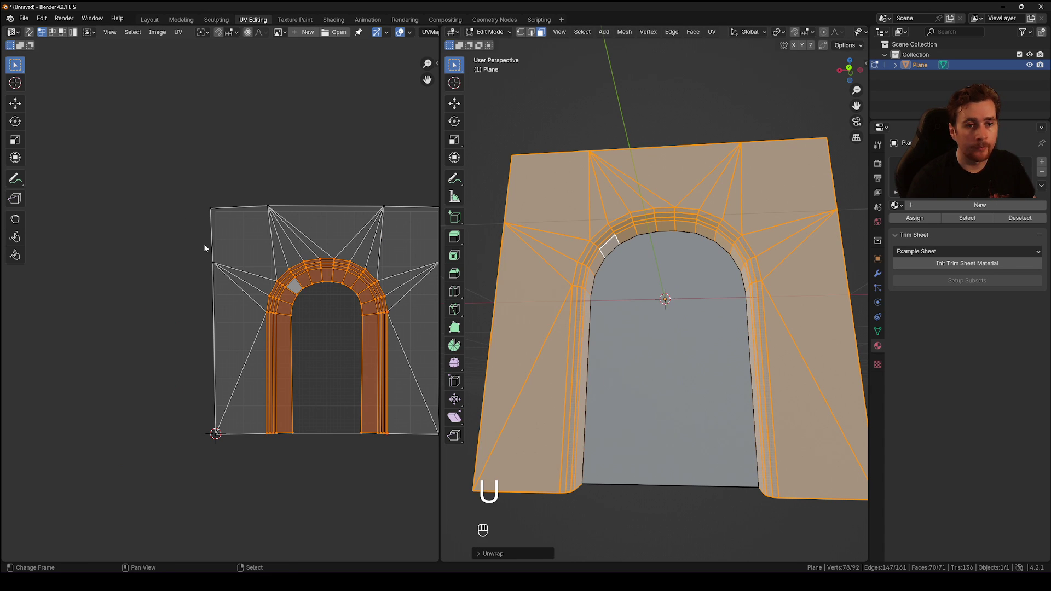
pyautogui.press('ctrl+z')
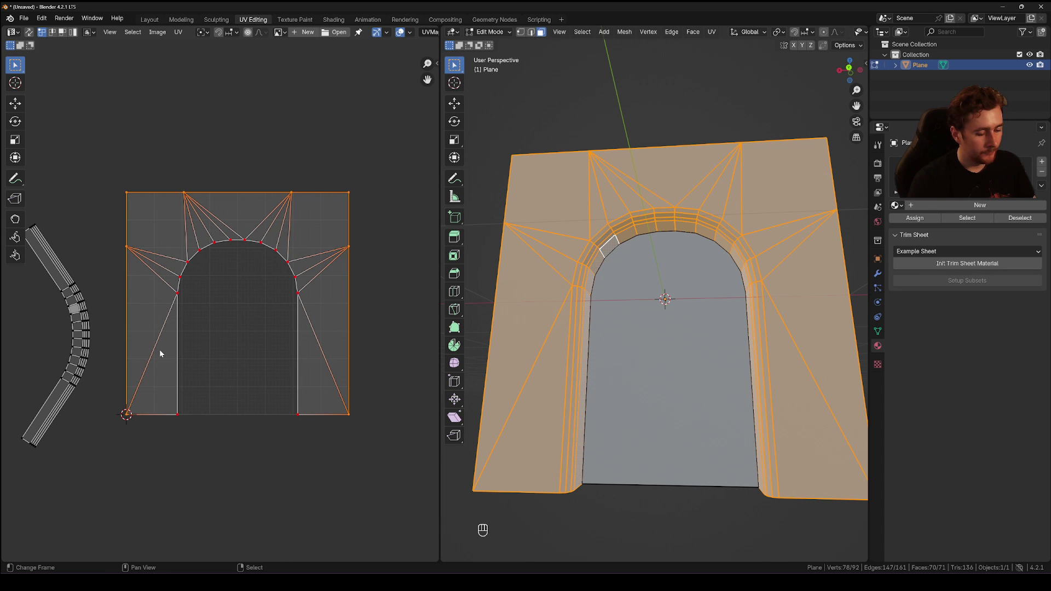
pyautogui.press('p')
pyautogui.press('a')
pyautogui.press('a')
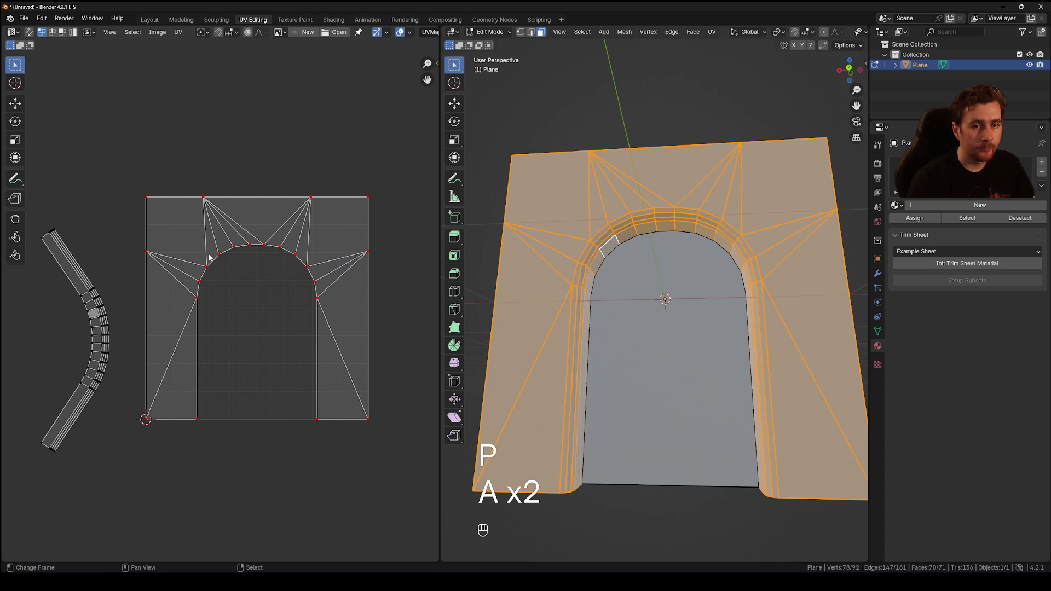
# - Unwrap all faces together so the strip rings the pinned arch, then tidy the strip's bottom ends
pyautogui.moveTo(176, 234); pyautogui.dragTo(405, 467)
pyautogui.press('u')
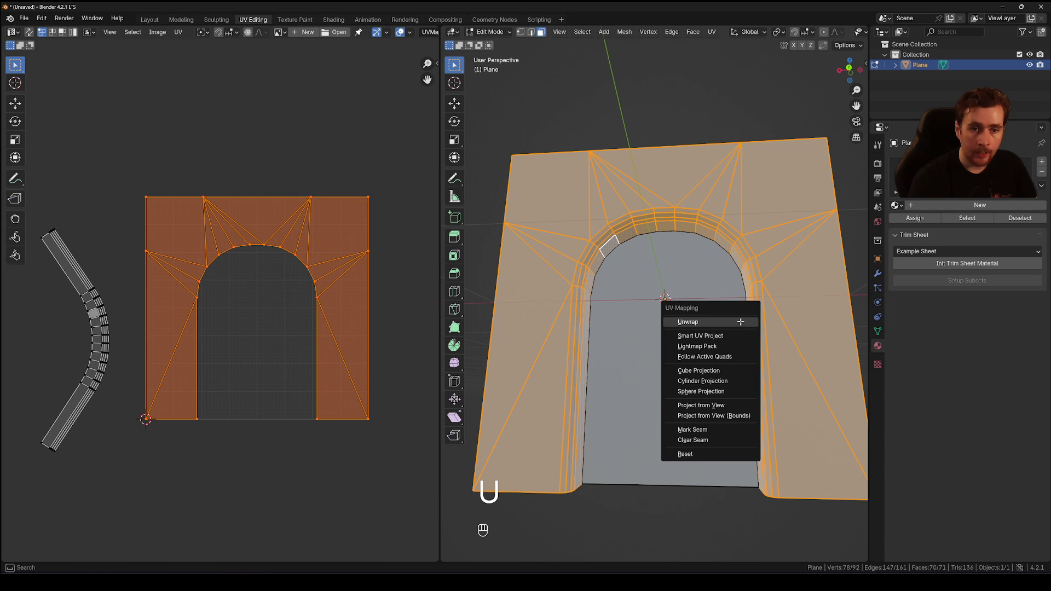
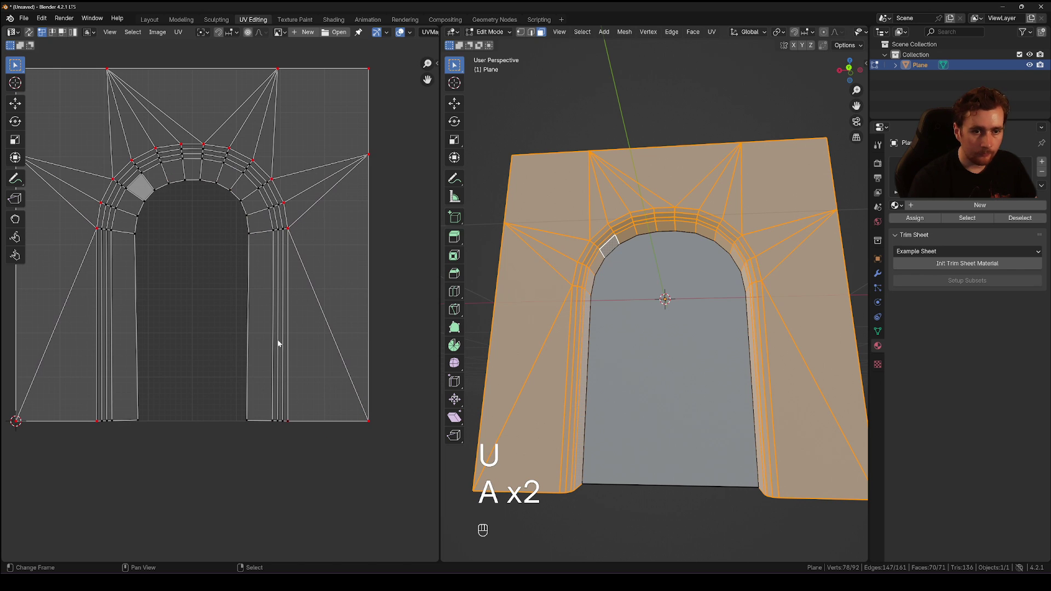
pyautogui.moveTo(205, 463); pyautogui.dragTo(248, 446)
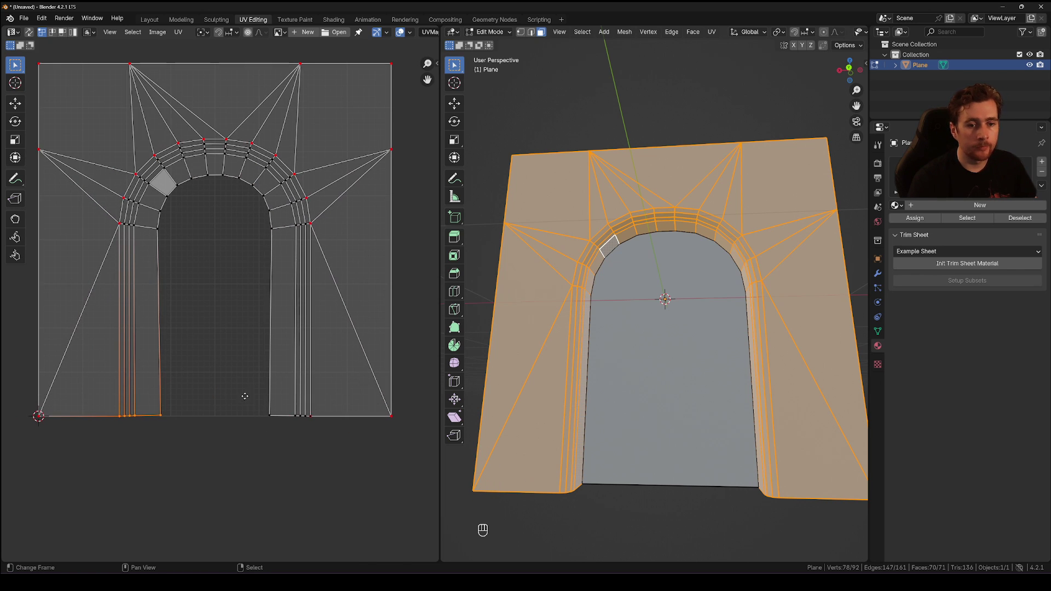
pyautogui.press('a')
pyautogui.press('a')
pyautogui.moveTo(203, 433); pyautogui.dragTo(292, 452)
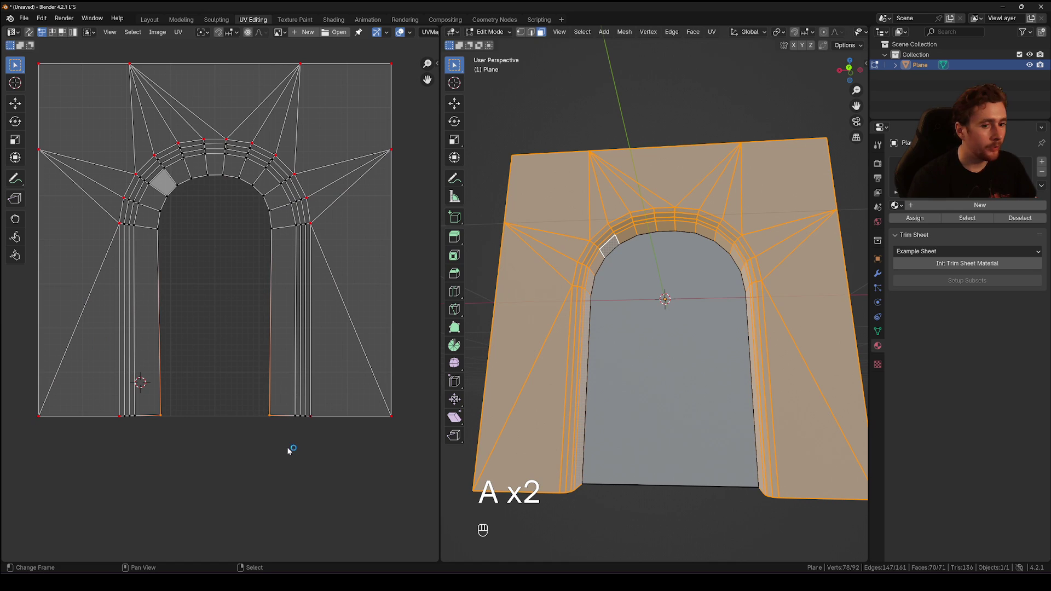
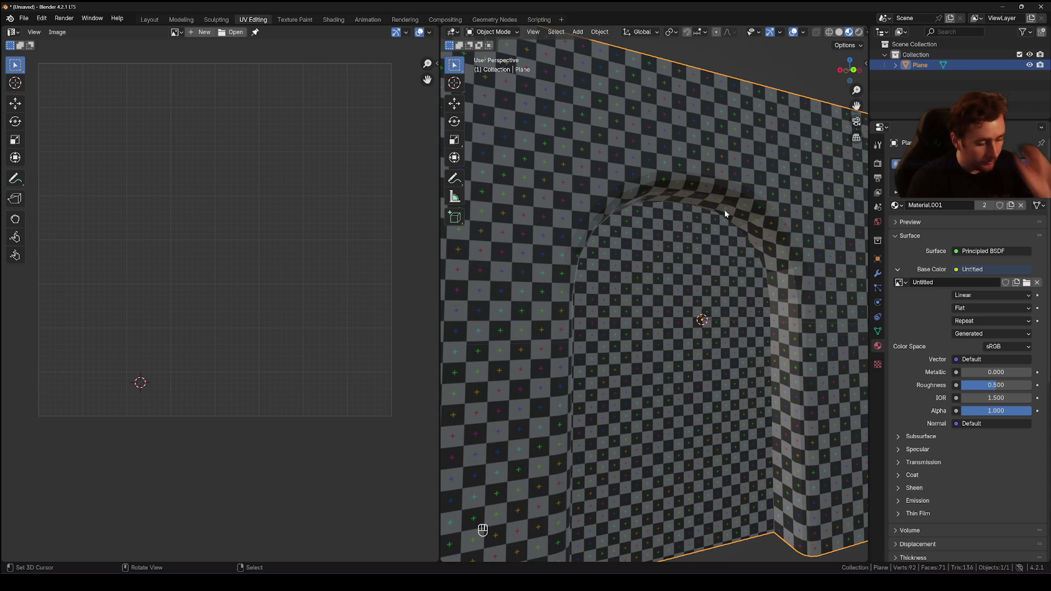
# - Preview the doorway with the checker texture and orbit to inspect distortion
pyautogui.press('w')
pyautogui.middleClick(502, 562)
pyautogui.middleClick(497, 558)
pyautogui.moveTo(501, 522); pyautogui.dragTo(673, 373)
pyautogui.press('a')
pyautogui.press('a')
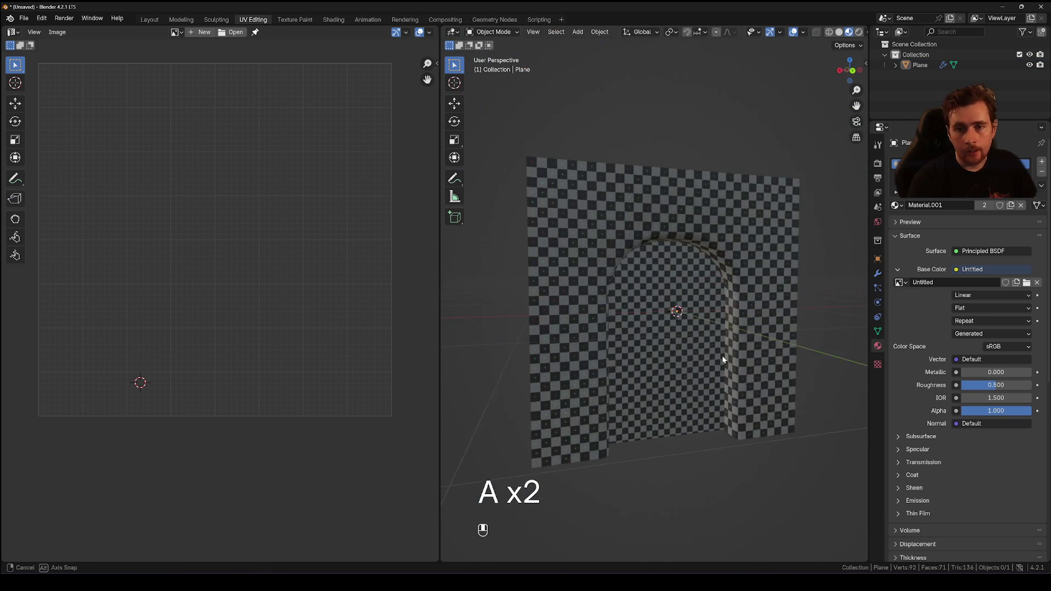
# - Return to plain solid shading and delete the doorway plane object
pyautogui.press('z')
pyautogui.press('a')
pyautogui.press('a')
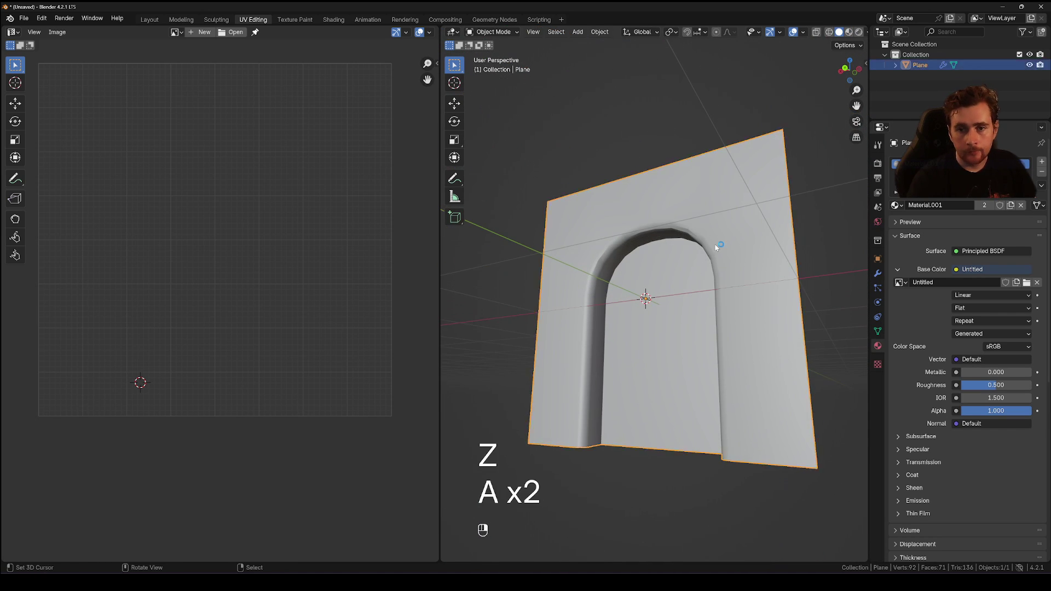
pyautogui.press('w')
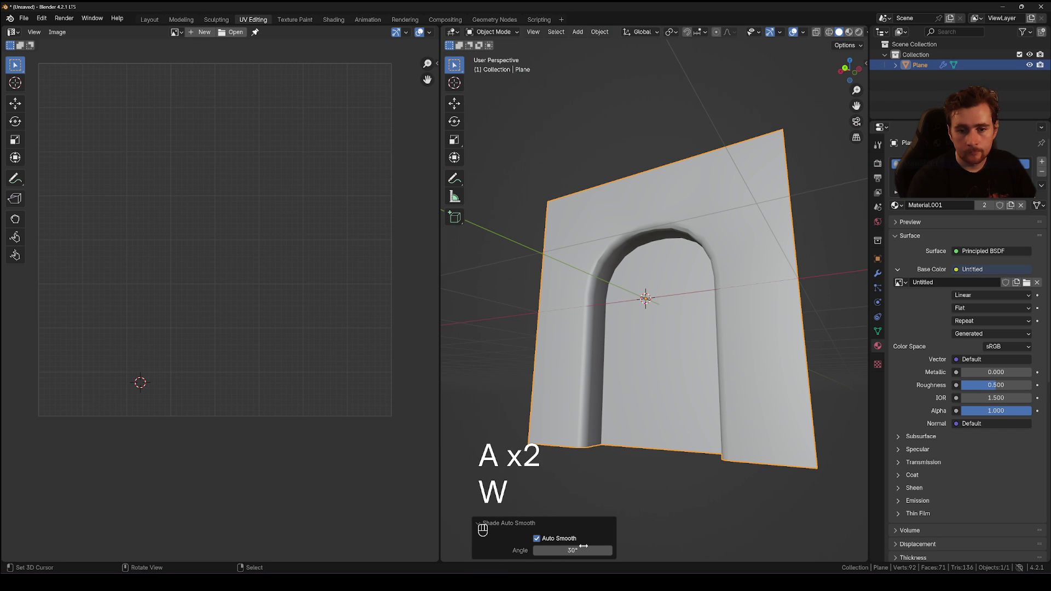
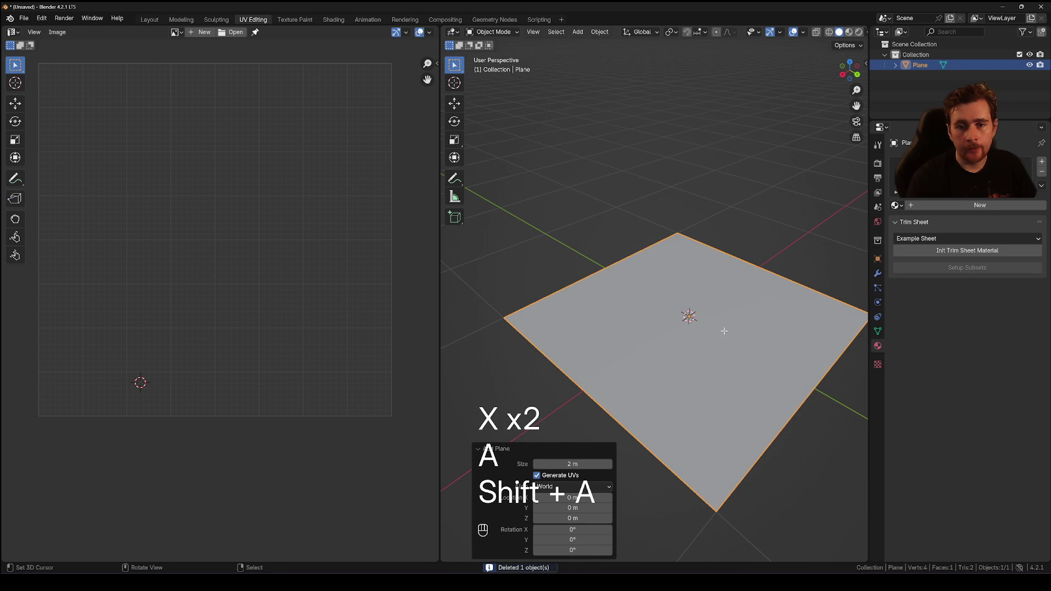
# - Loop-cut the flat plane into parallel strips in Edit Mode
pyautogui.press('2')
pyautogui.press('ctrl+r')
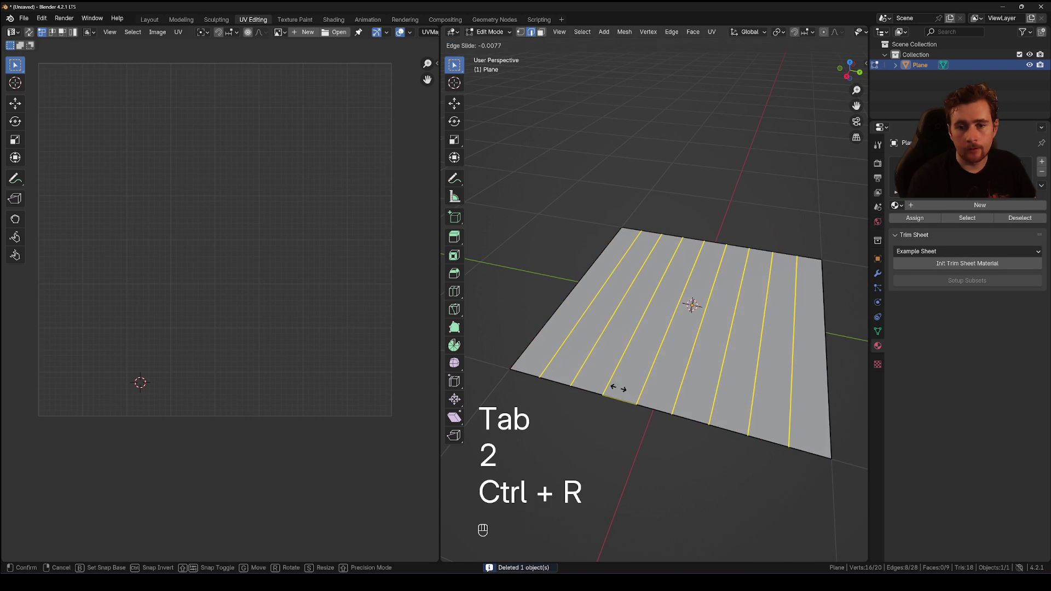
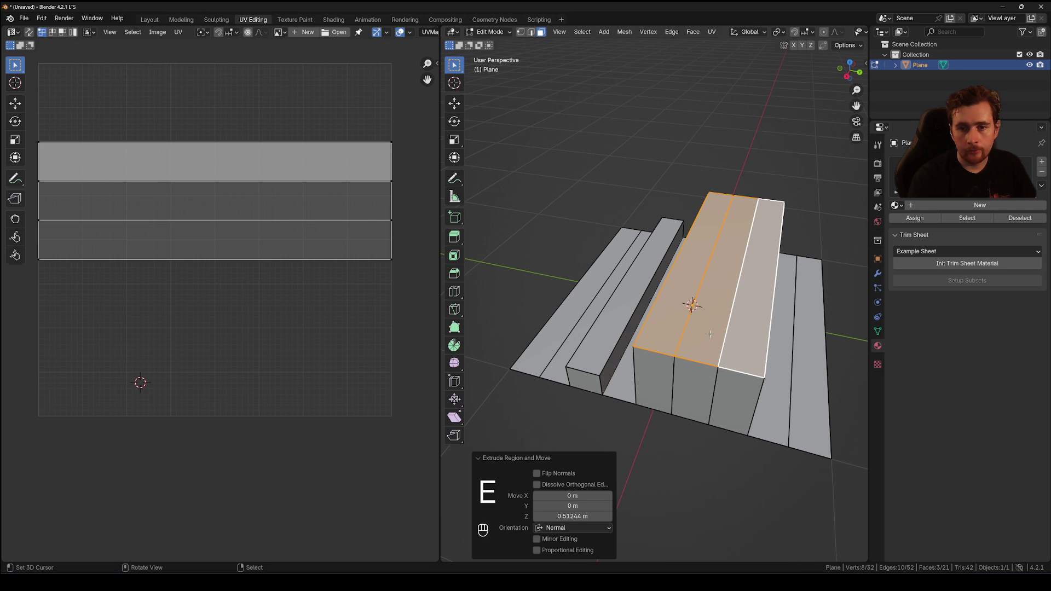
pyautogui.press('2')
pyautogui.press('ctrl+b')
pyautogui.press('a')
pyautogui.press('a')
# - Extrude raised bands from the strips and bevel one into a rounded ridge, selecting its end faces
pyautogui.press('3')
pyautogui.press('e')
pyautogui.press('a')
pyautogui.press('a')
pyautogui.press('2')
pyautogui.press('e')
pyautogui.press('ctrl+b')
pyautogui.press('a')
pyautogui.press('a')
pyautogui.press('3')
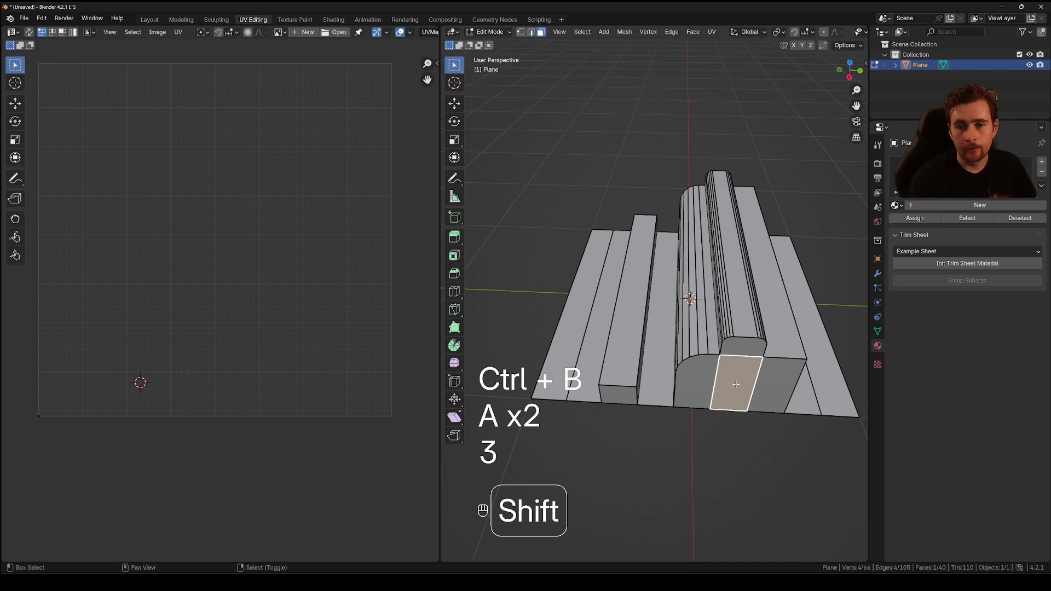
pyautogui.press('ctrl+b')
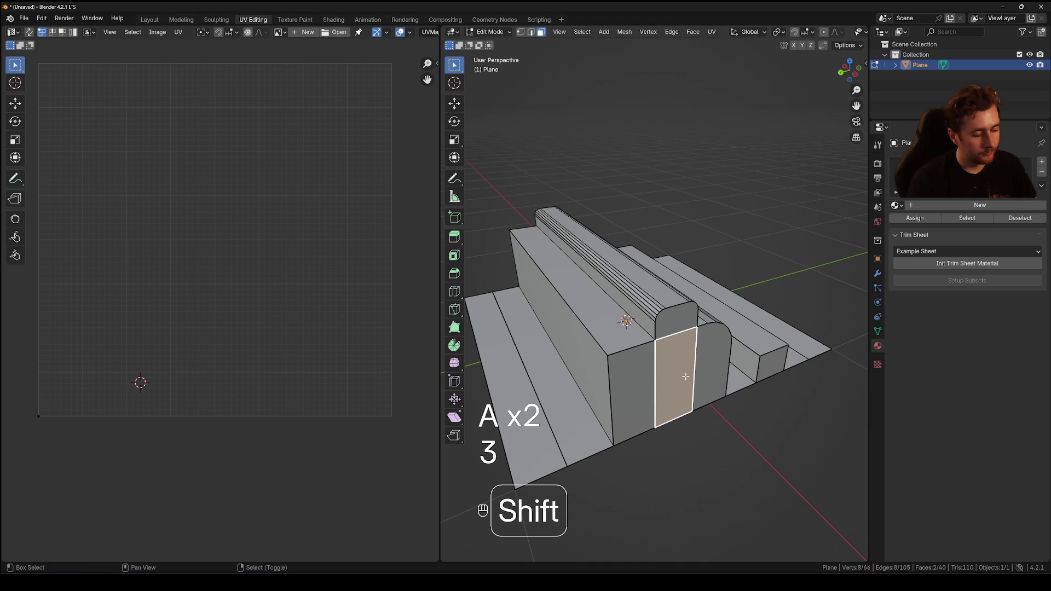
pyautogui.press('shift+g')
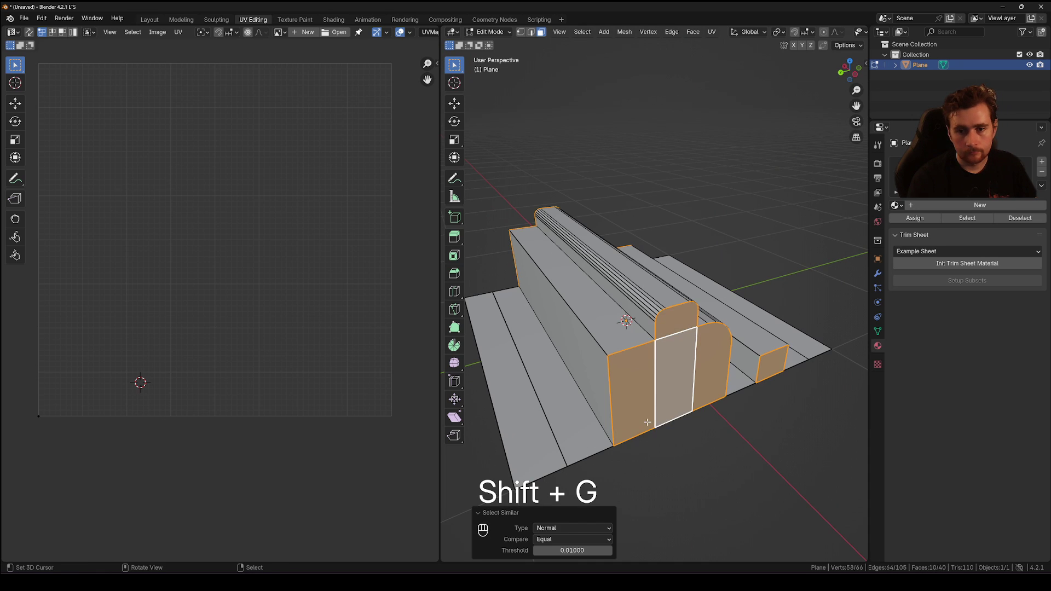
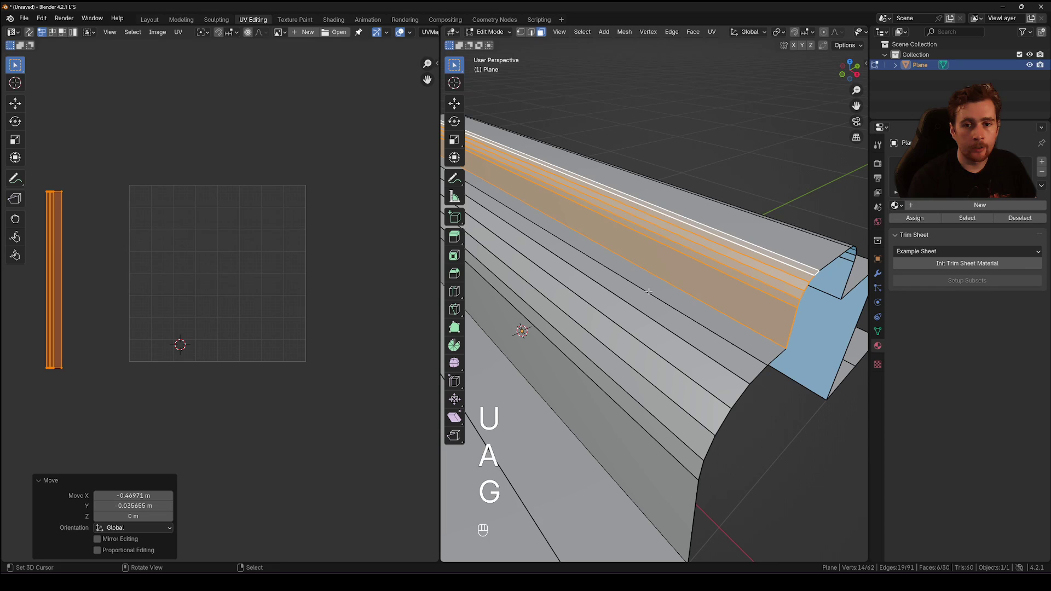
# - Select the ridge's face loops, unwrap them and straighten the island into horizontal UV rows
pyautogui.press('a')
pyautogui.press('a')
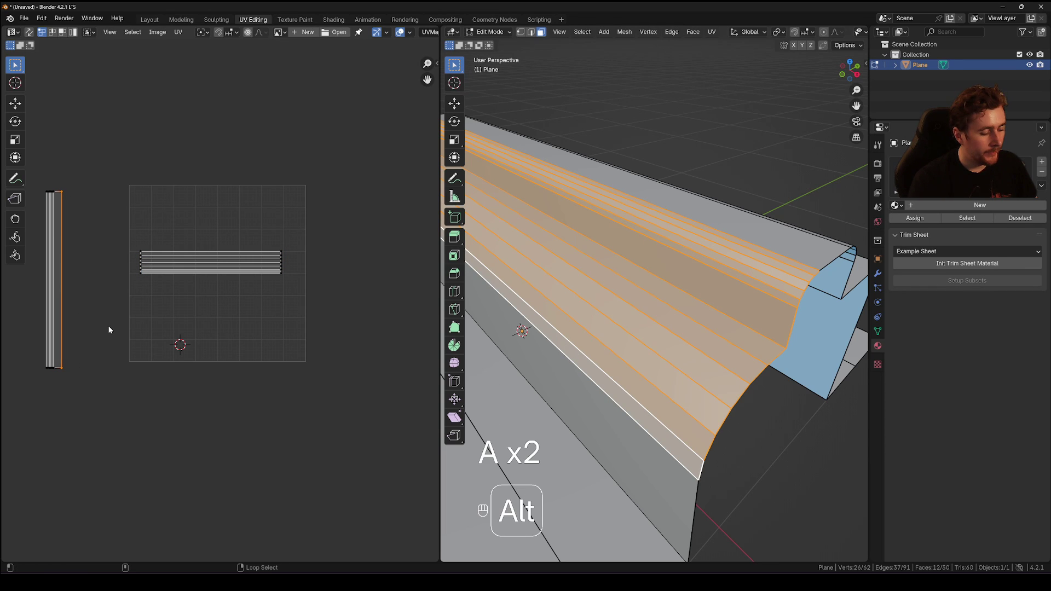
pyautogui.press('alt+v')
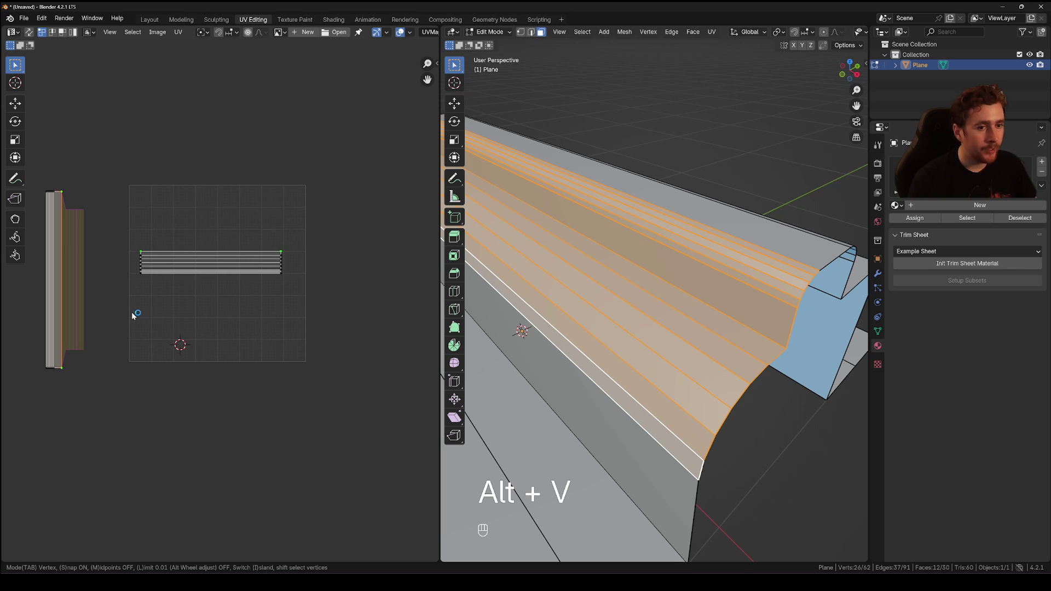
pyautogui.press('a')
pyautogui.press('a')
pyautogui.moveTo(365, 347); pyautogui.dragTo(319, 329)
# - Measure the band's texel density at 1024 px (407.762 px/m) and set it as the target value
pyautogui.press('n')
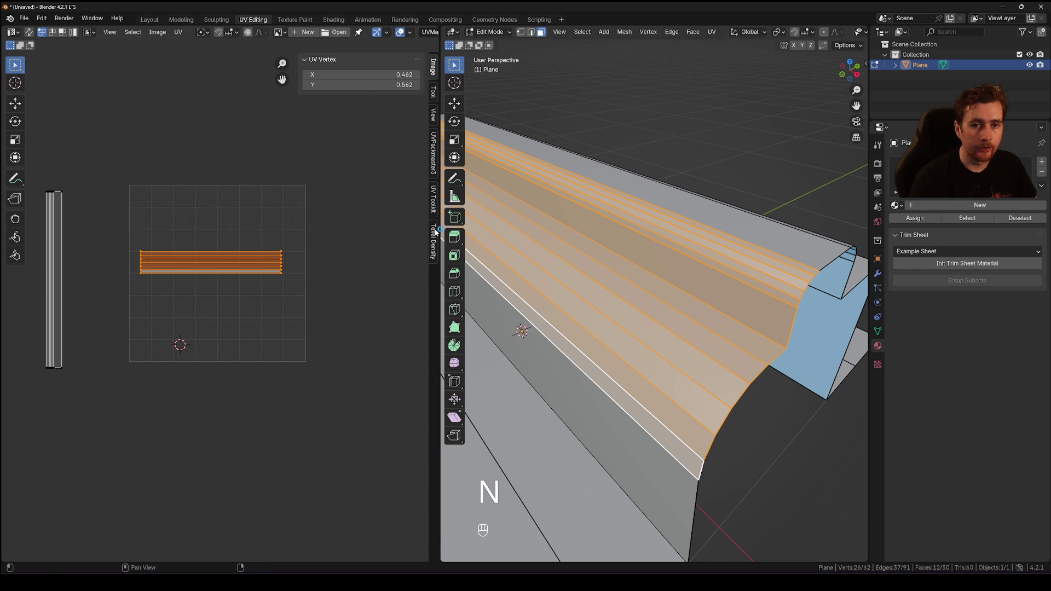
pyautogui.click(436, 233)
pyautogui.moveTo(272, 320); pyautogui.dragTo(304, 328)
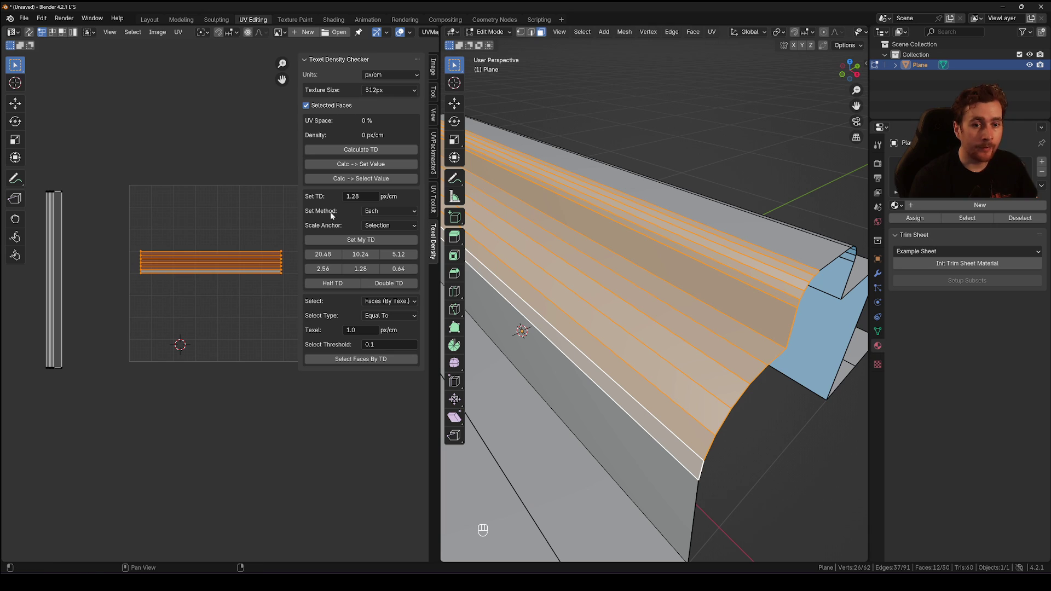
pyautogui.moveTo(389, 77); pyautogui.dragTo(386, 103)
pyautogui.moveTo(390, 93); pyautogui.dragTo(388, 120)
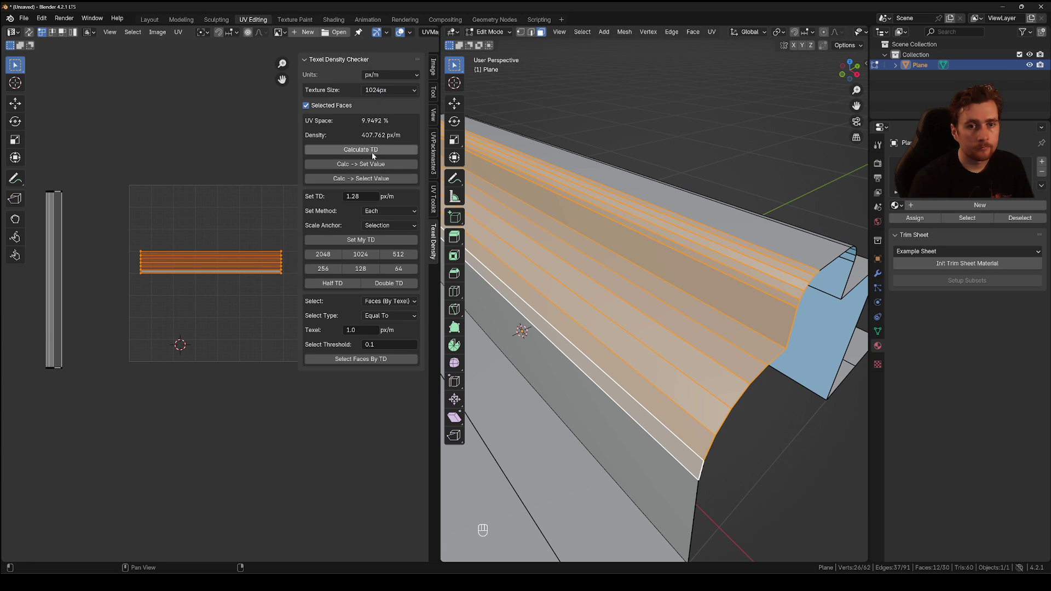
pyautogui.moveTo(364, 153); pyautogui.dragTo(303, 295)
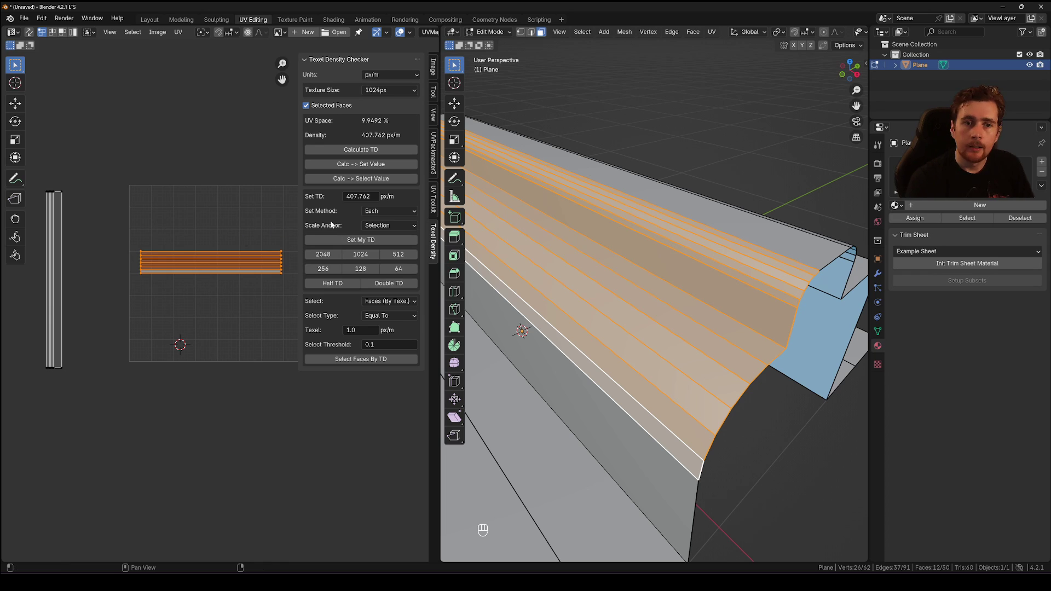
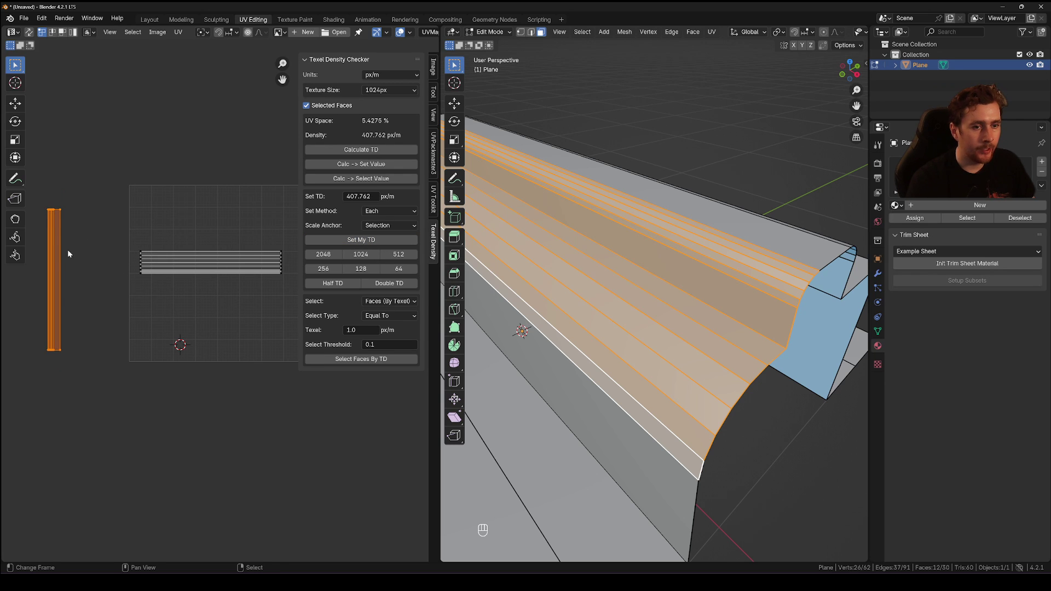
# - Straighten the remaining vertical UV island to match
pyautogui.click(69, 257)
pyautogui.press('alt+v')
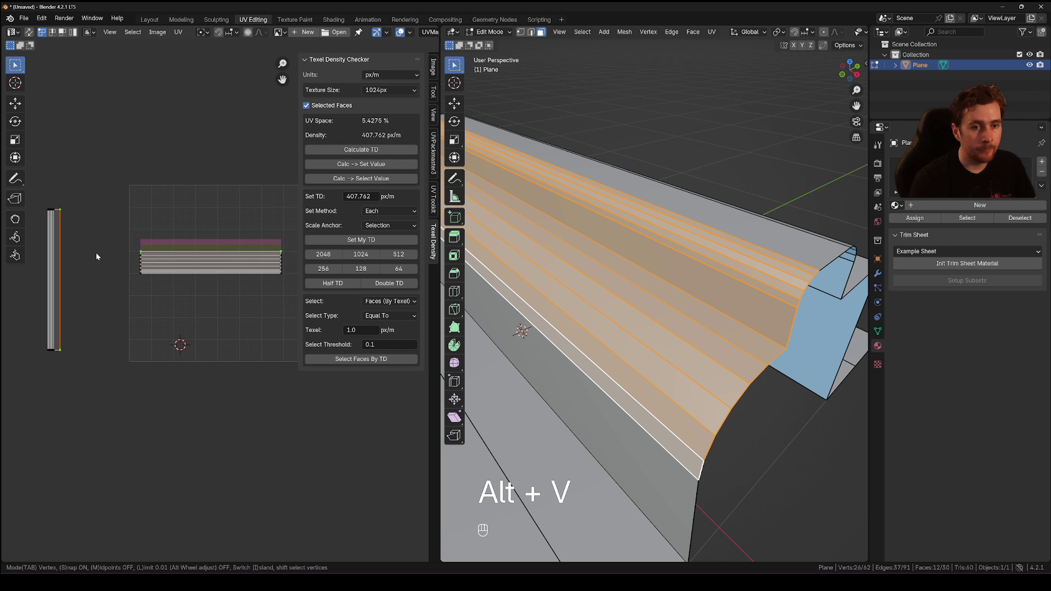
pyautogui.press('a')
pyautogui.press('a')
pyautogui.click(258, 291)
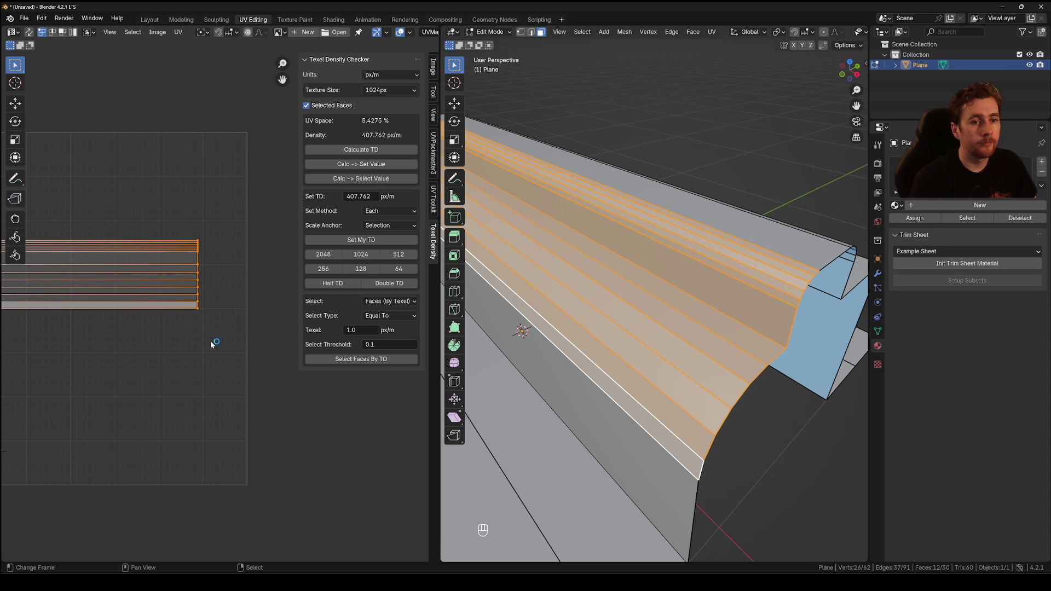
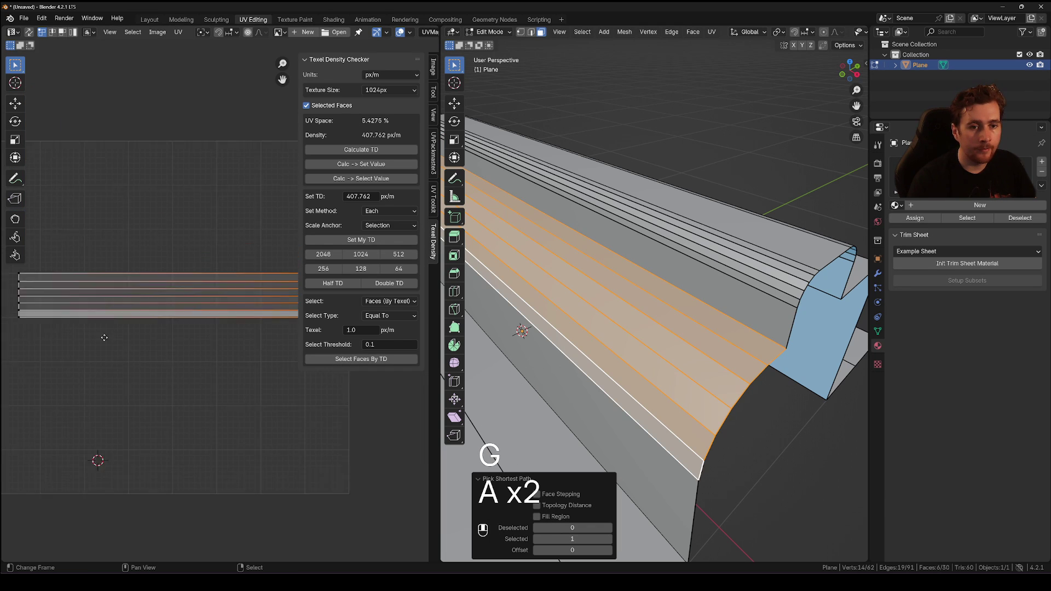
# - Select the band's face loops and pin the strip's end vertices, then select its top UV rows
pyautogui.press('a')
pyautogui.press('a')
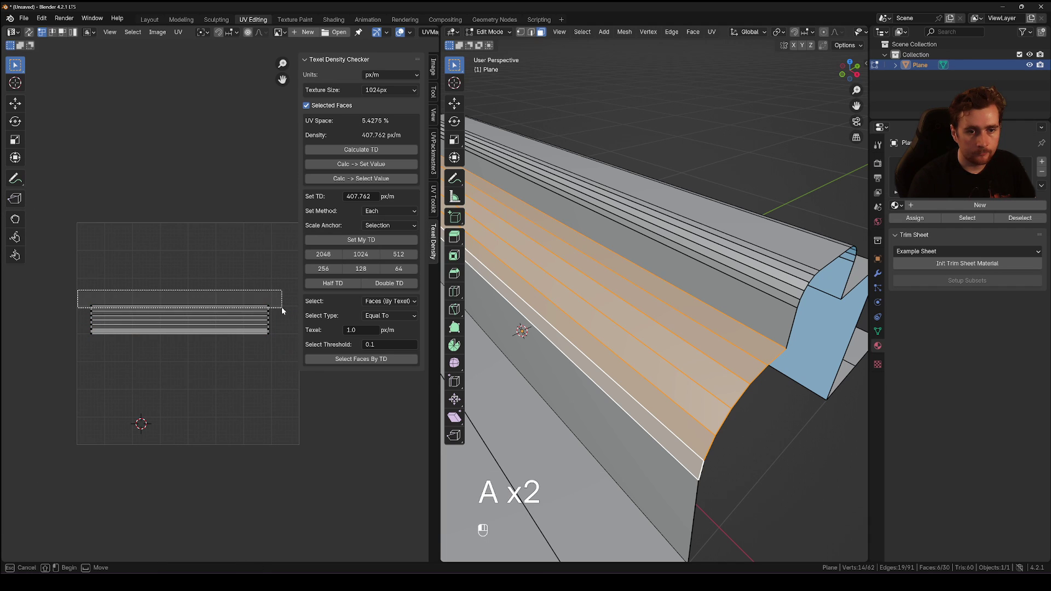
pyautogui.press('p')
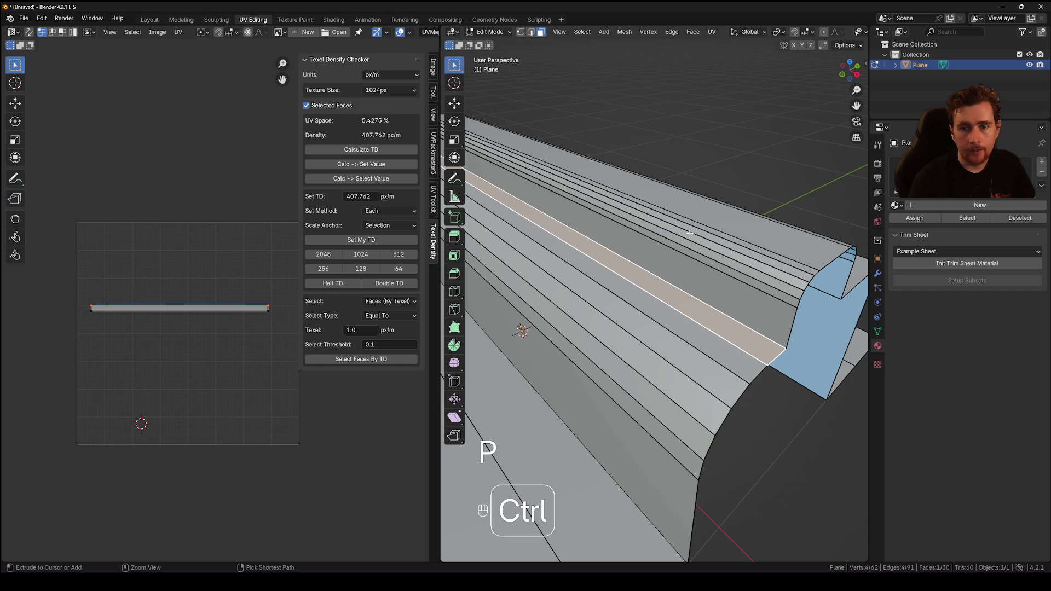
pyautogui.press('i')
pyautogui.press('u')
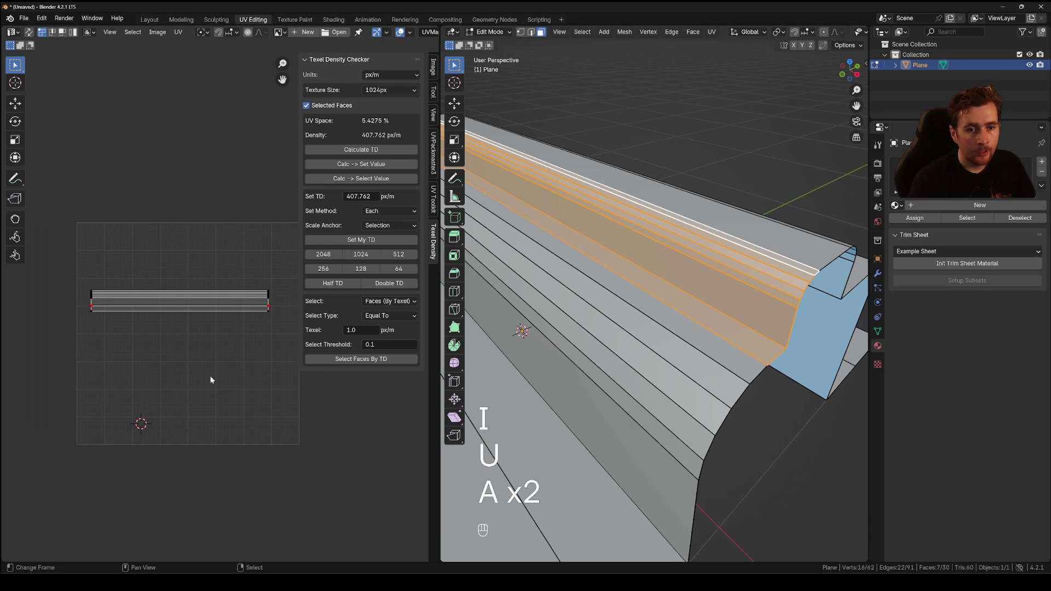
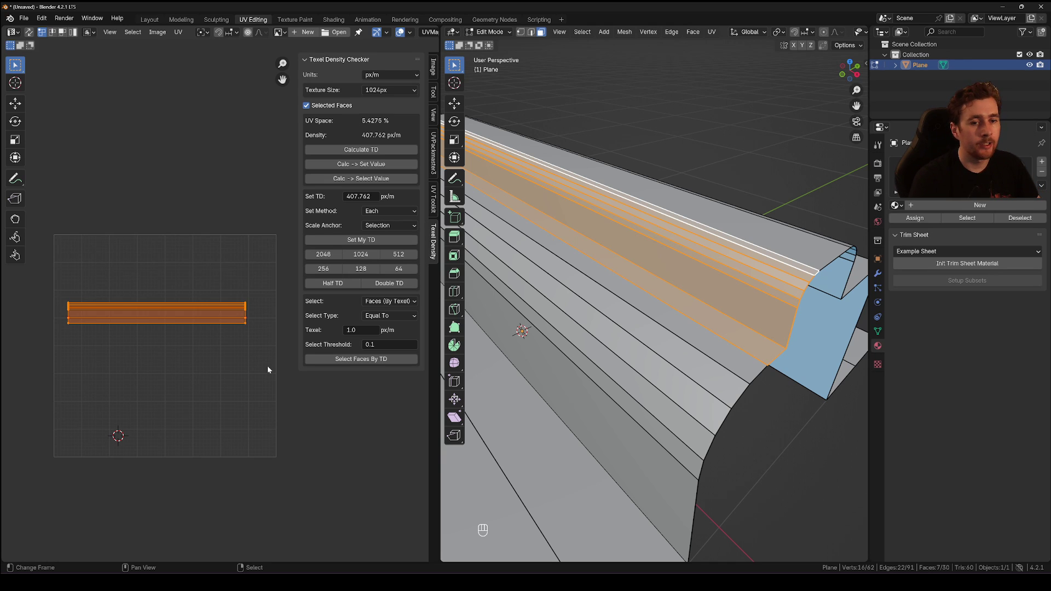
pyautogui.moveTo(85, 304); pyautogui.dragTo(280, 321)
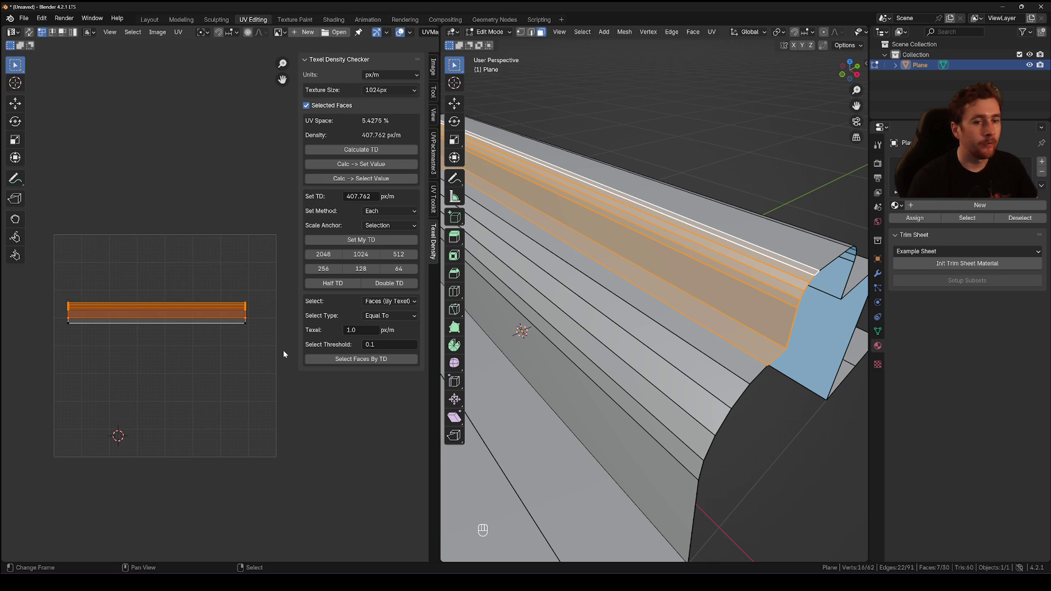